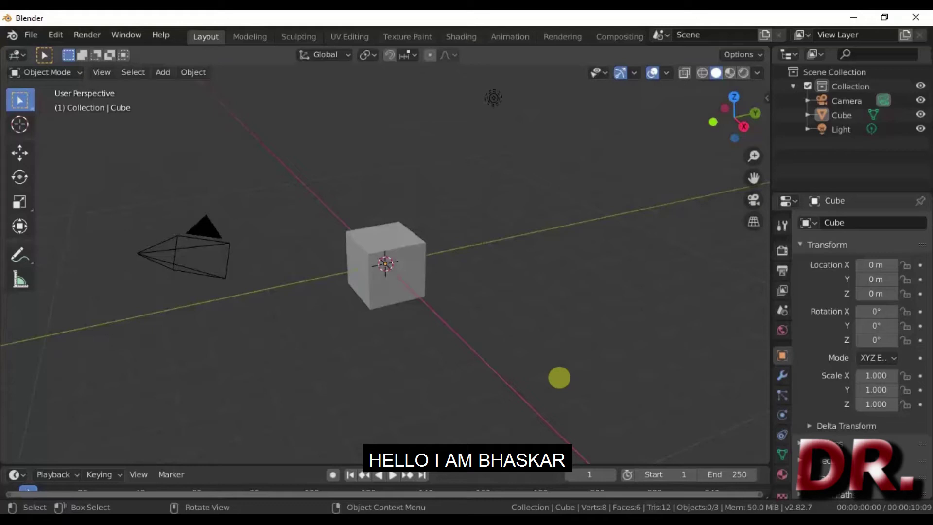
- Select and delete the default cube, camera and light, switch to Top view and enlarge the lower editor area
click(543, 176)
key(x)
click(365, 330)
key(KP_7)
click(729, 90)
click(459, 436)
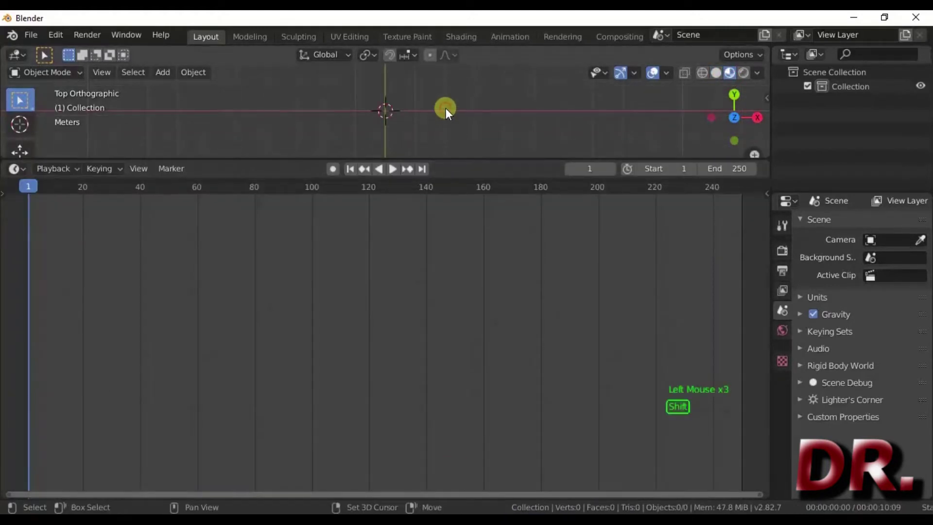
- Add a plane and turn the lower area into a Shader Editor
key(shift+a)
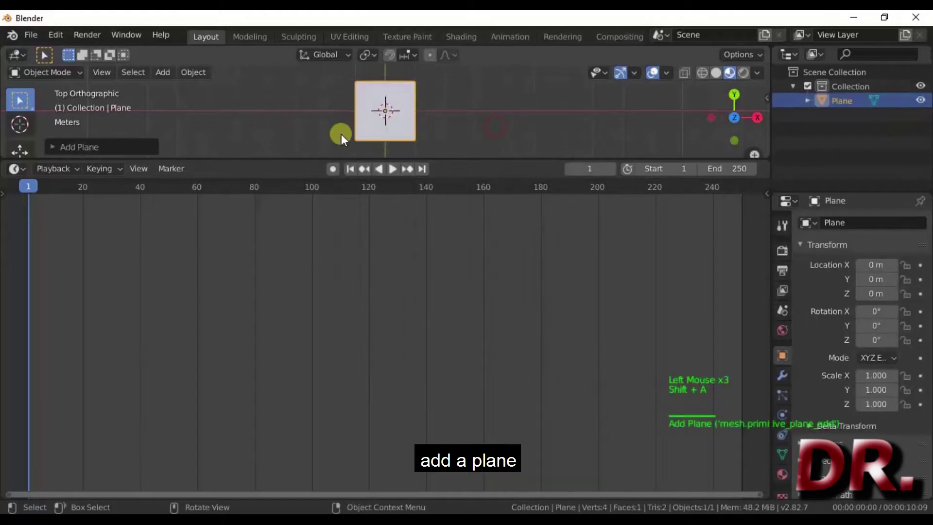
click(22, 174)
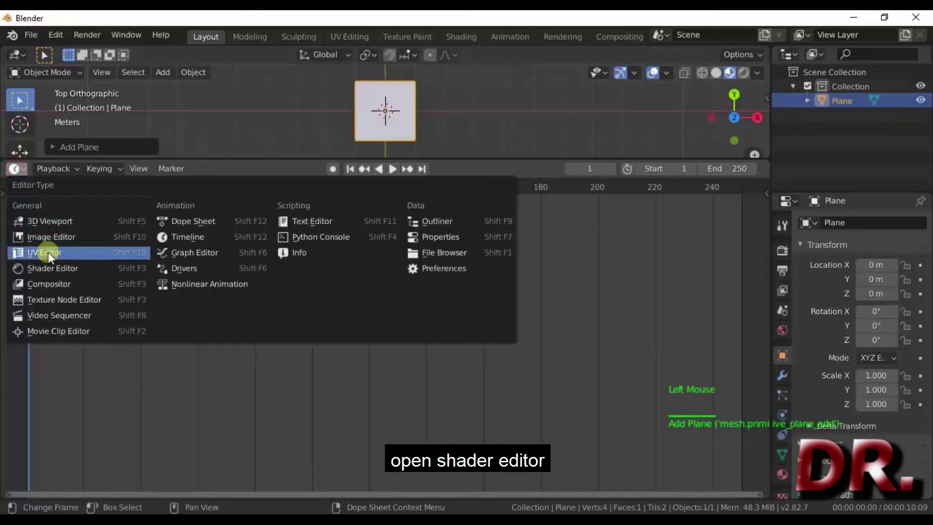
click(57, 273)
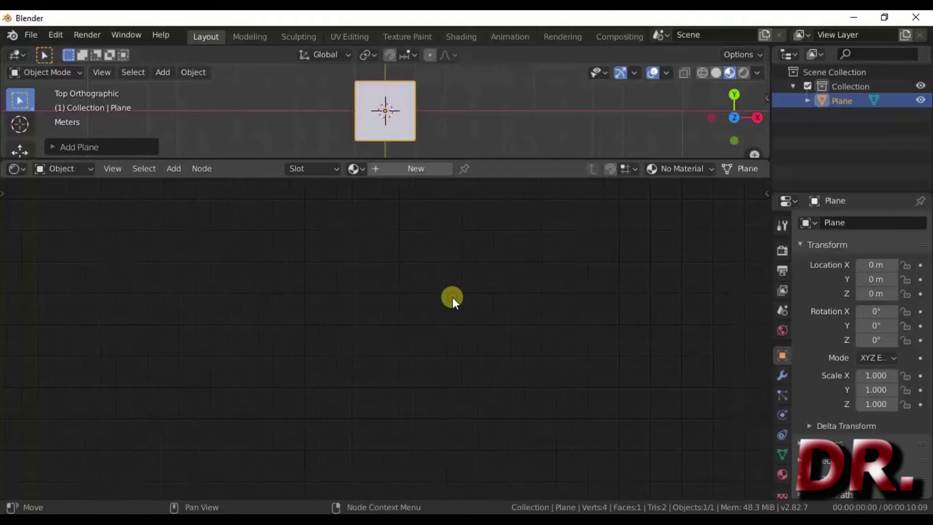
key(n)
- Create a new material on the plane and begin searching for a Texture Coordinate node
click(457, 302)
click(404, 181)
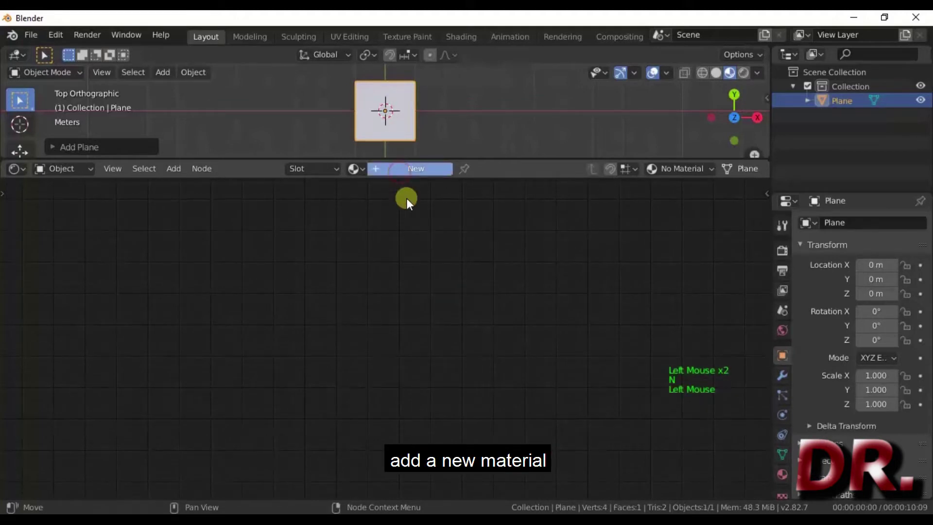
click(358, 342)
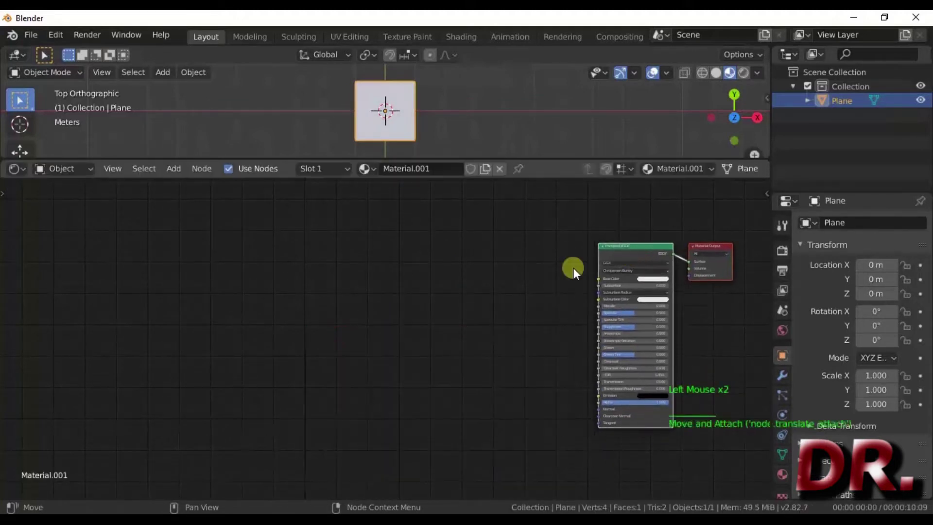
click(317, 343)
- Add a Texture Coordinate node and link its Object output to the Base Color
key(shift+a)
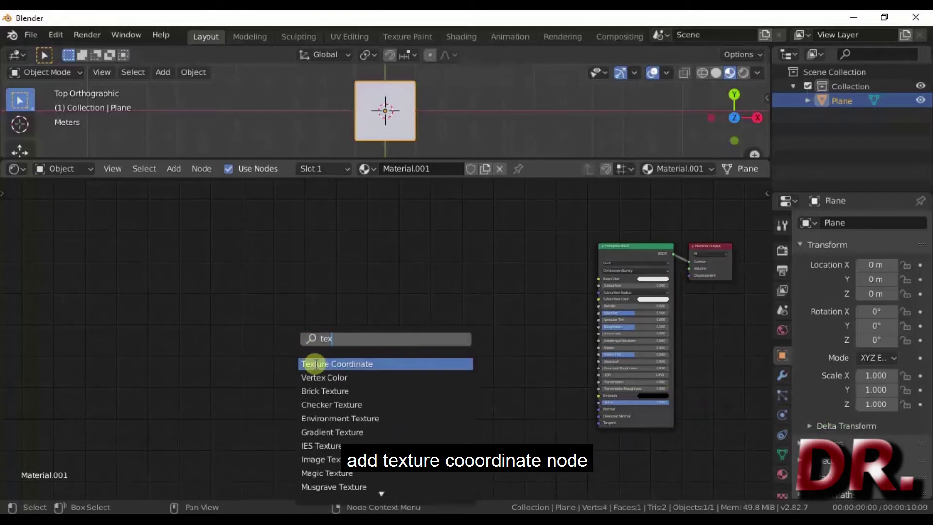
double_click(120, 312)
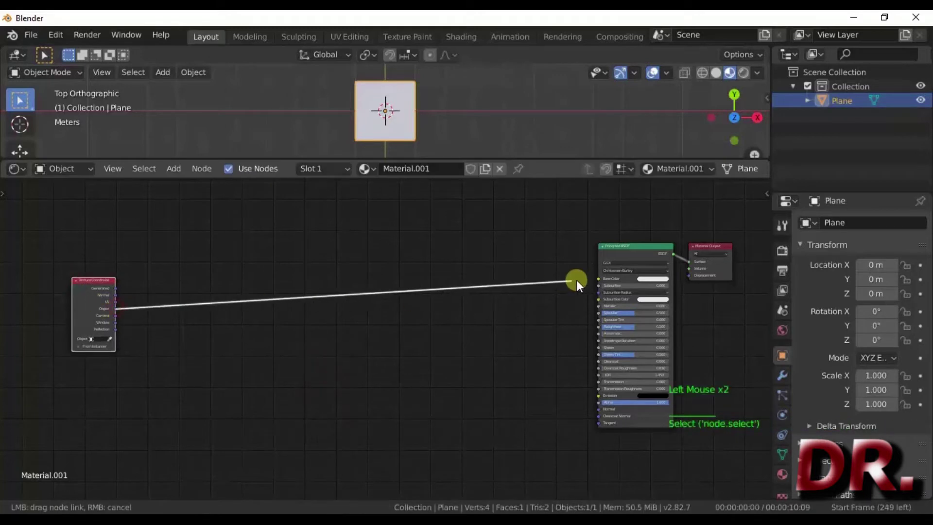
scroll(up, 3)
middle_click(280, 342)
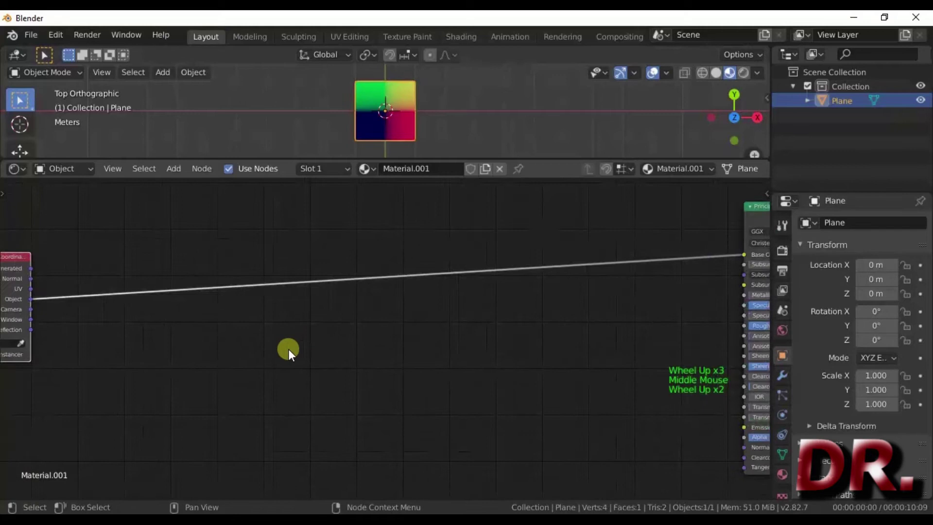
- Insert a Separate XYZ node so the X coordinate drives the Base Color, splitting the plane black/white
scroll(up, 3)
scroll(down, 3)
click(192, 375)
key(shift+a)
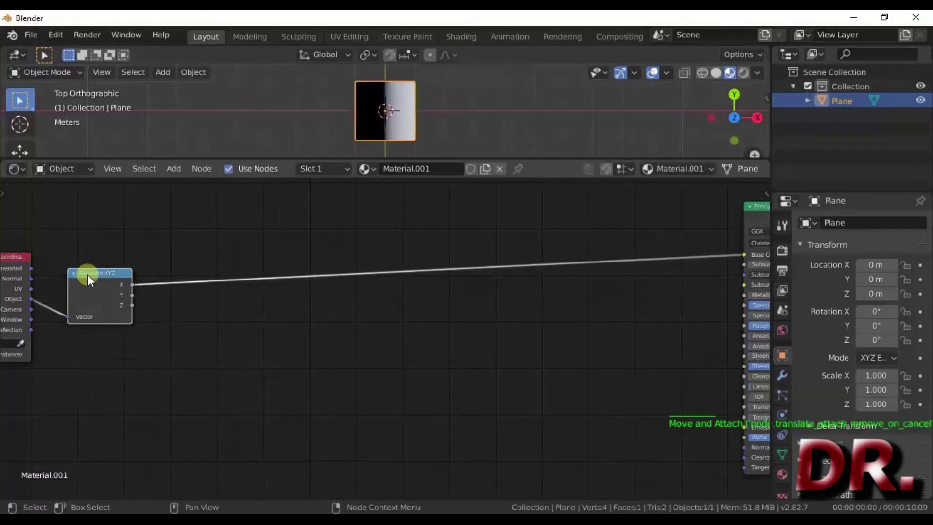
- Add a Math node after Separate XYZ and set its operation to Multiply Add
click(96, 283)
click(176, 365)
key(shift+a)
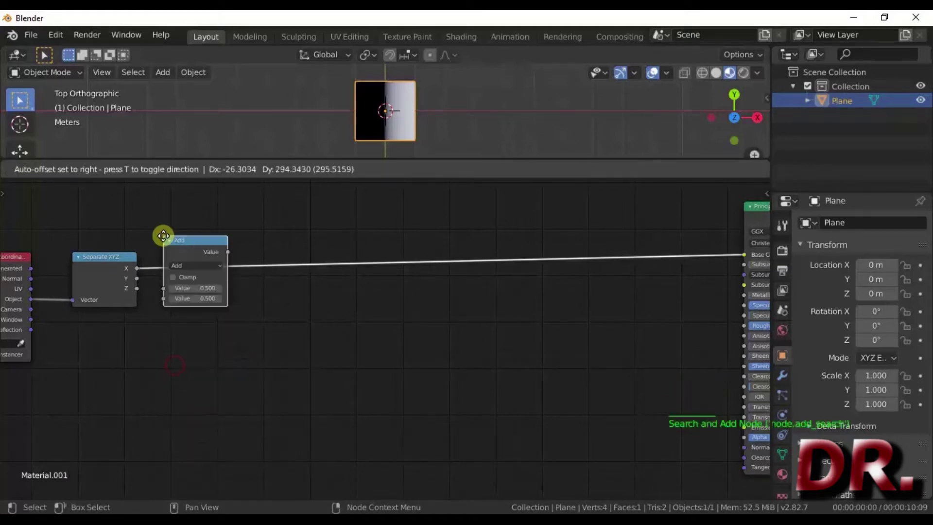
click(203, 243)
click(205, 247)
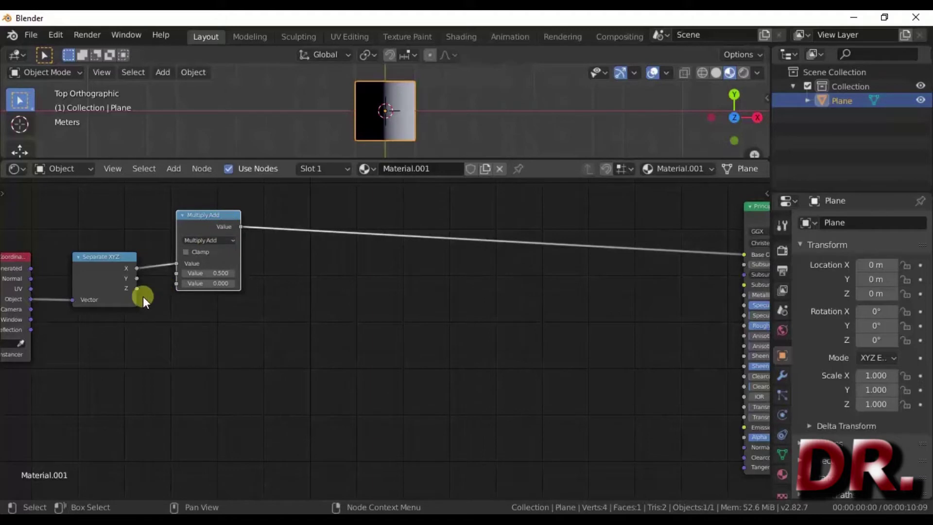
- Feed X and Y into the Multiply Add with multiplier 1 and link its result to Base Color for a diagonal split
click(137, 280)
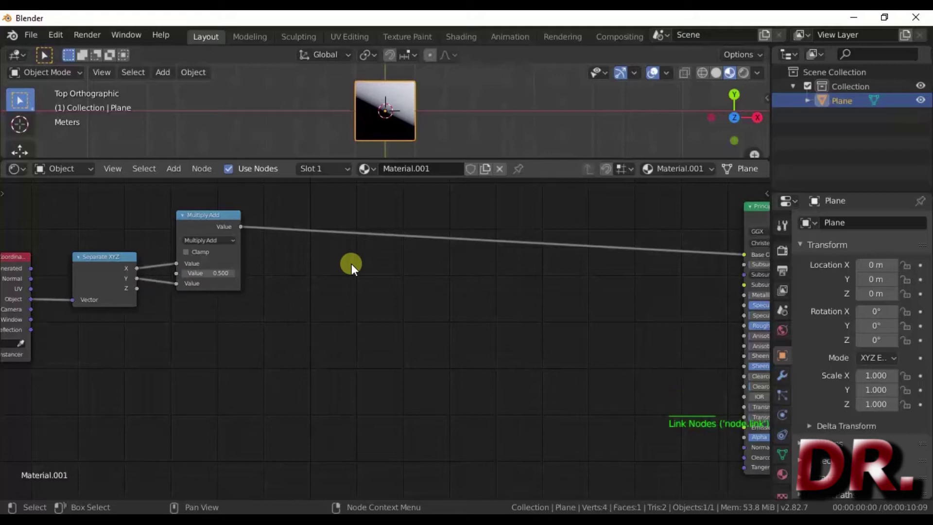
click(218, 224)
click(211, 268)
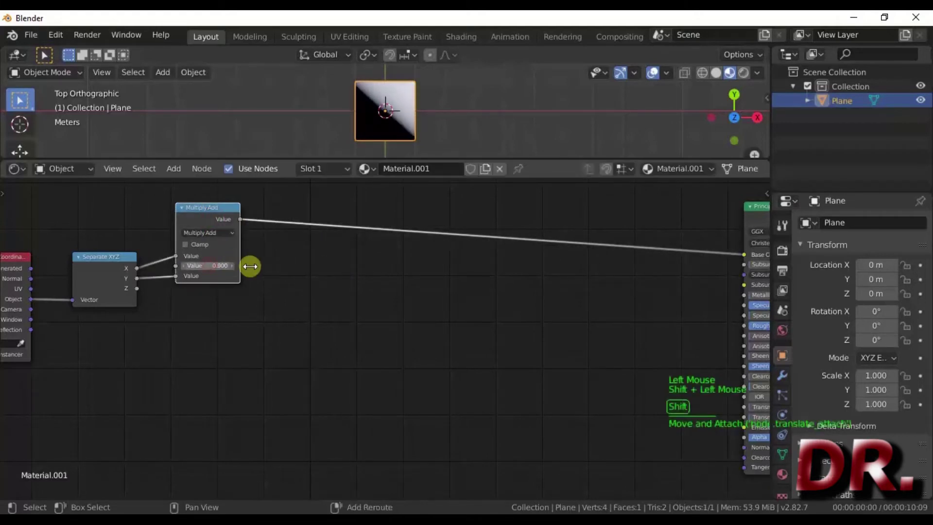
click(213, 268)
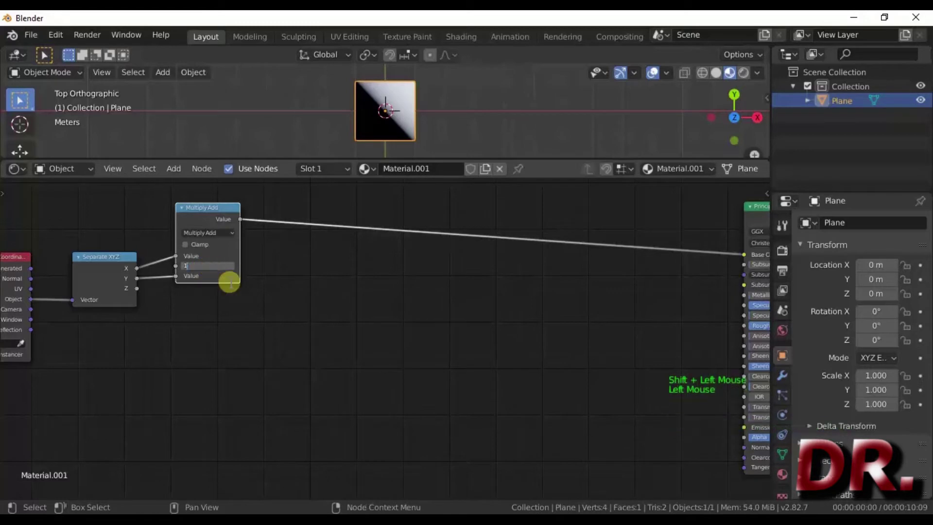
click(223, 219)
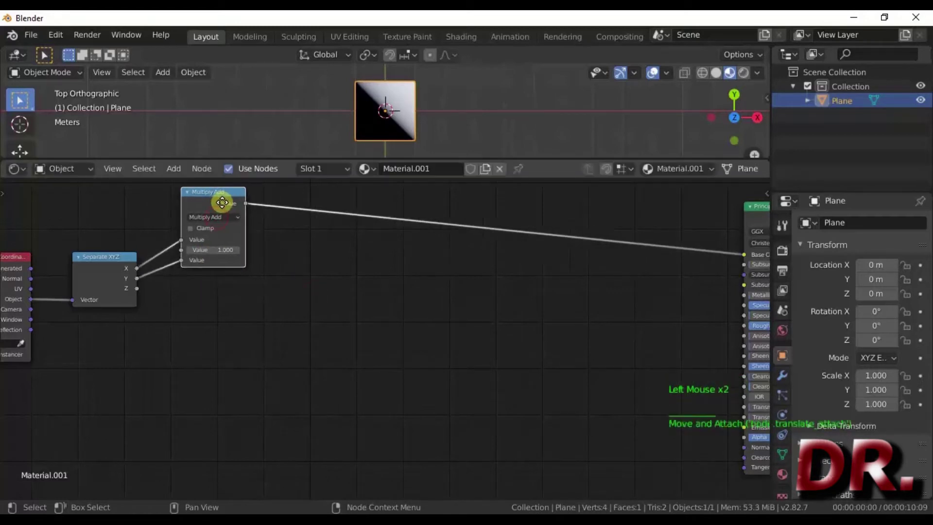
- Duplicate the Multiply Add node, set its multiplier to -1 and connect it to Base Color, flipping the diagonal
key(ctrl+shift+d)
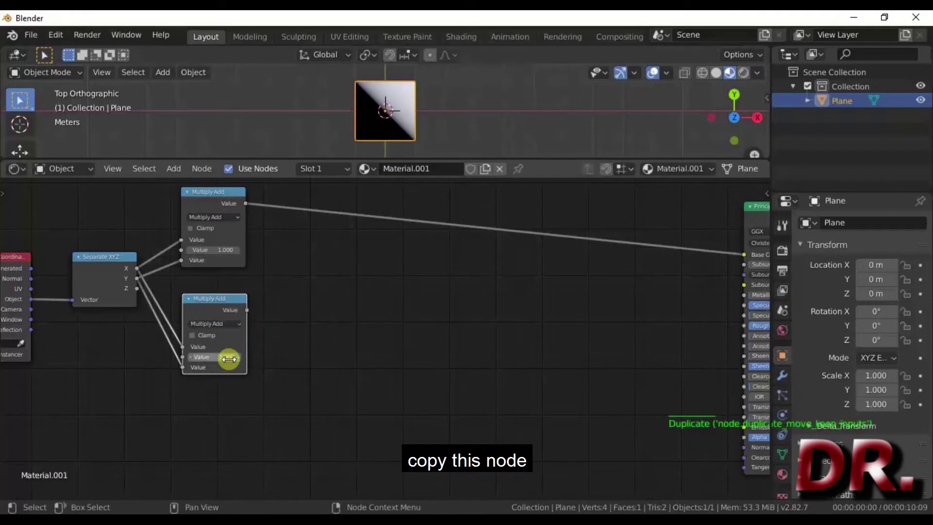
click(231, 362)
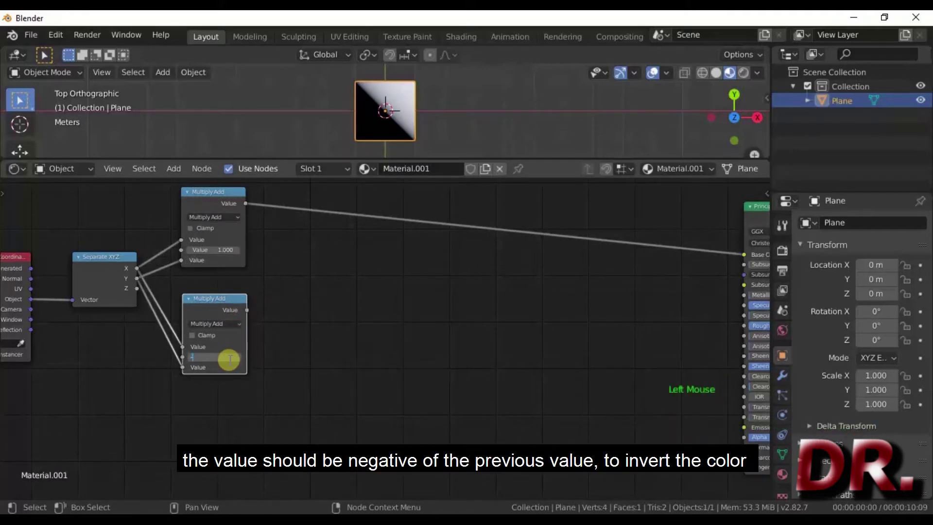
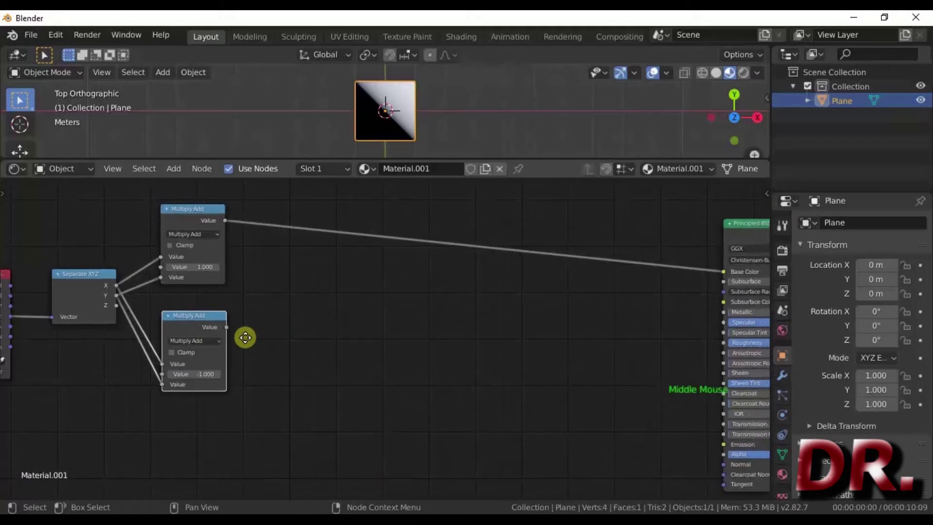
click(213, 222)
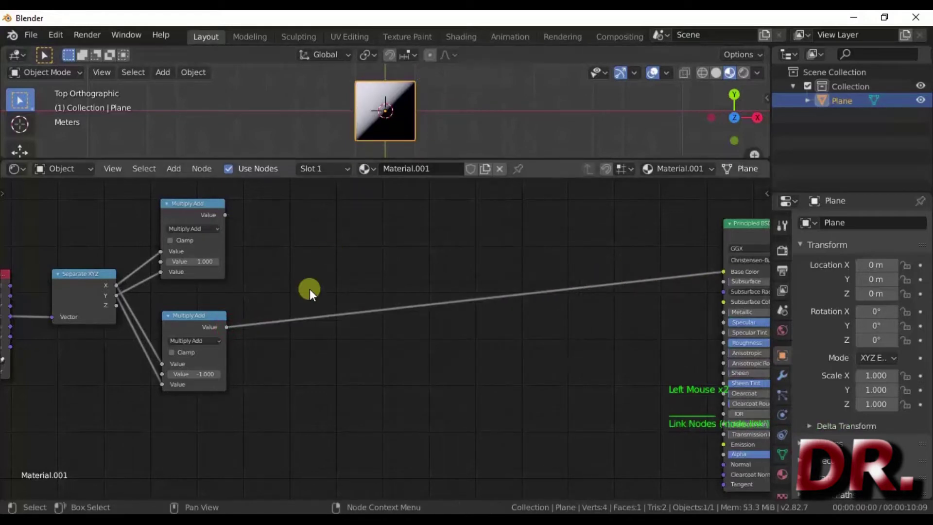
click(395, 89)
- Run the negated branch through a new Absolute math node into the Base Color
key(shift+d)
click(391, 90)
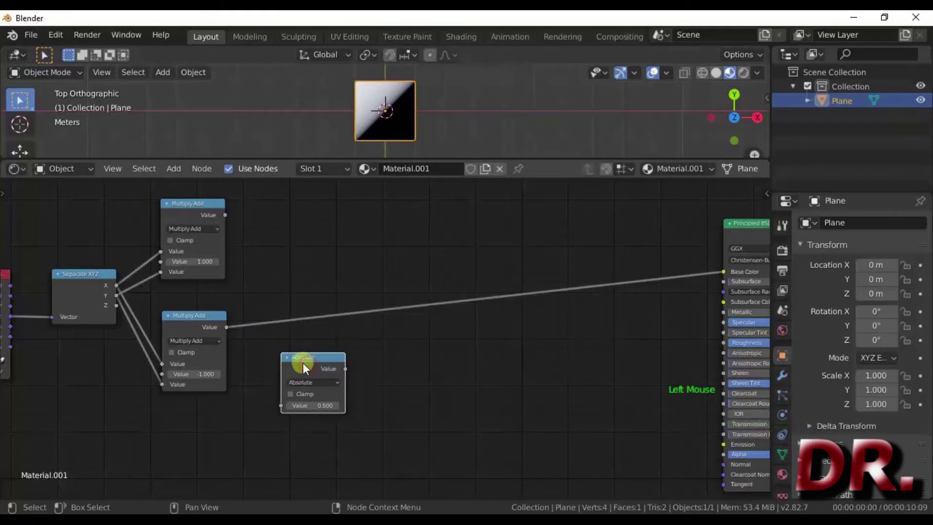
click(375, 89)
click(294, 329)
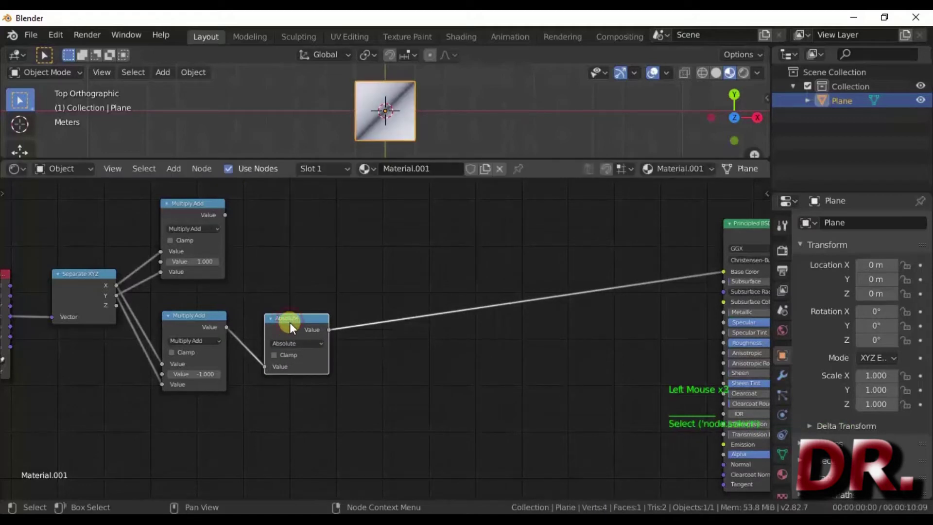
- Add a Subtract 0.38 node after the Absolute for a thin stripe and select the pair for copying
key(shift+d)
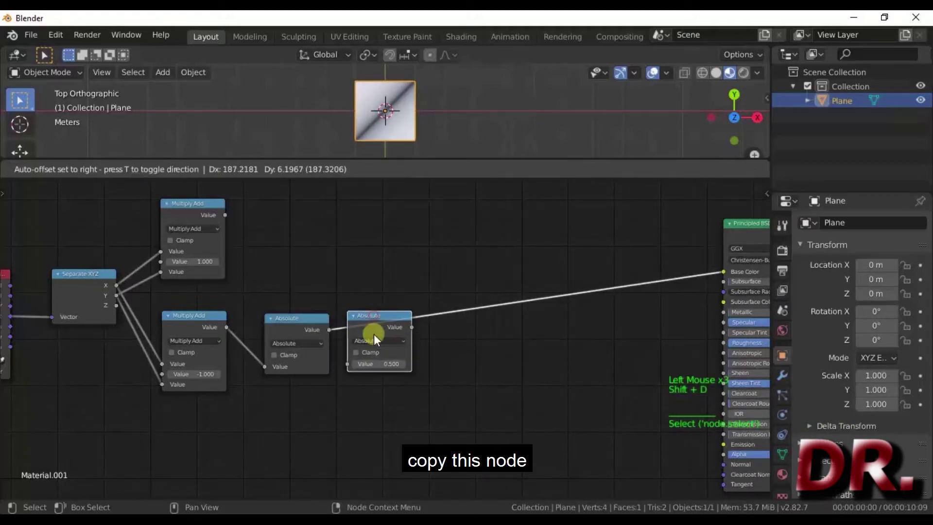
click(386, 344)
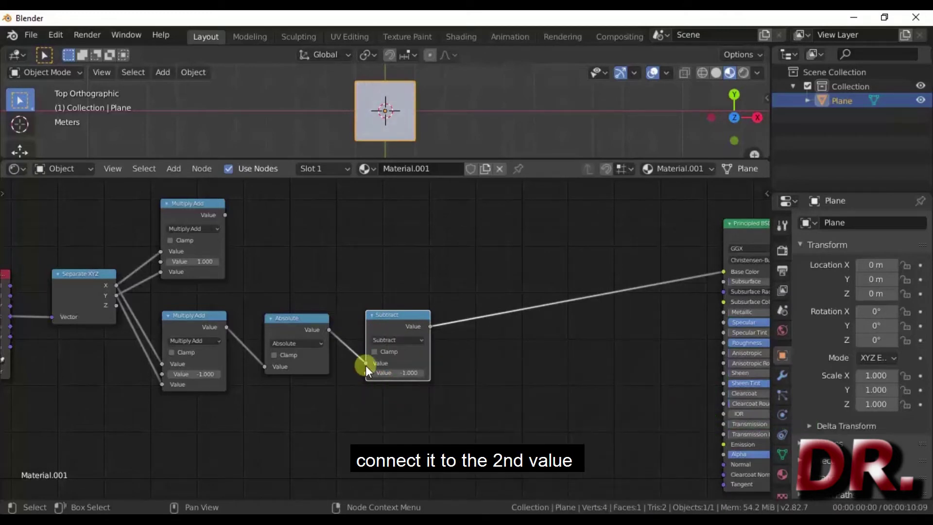
click(370, 367)
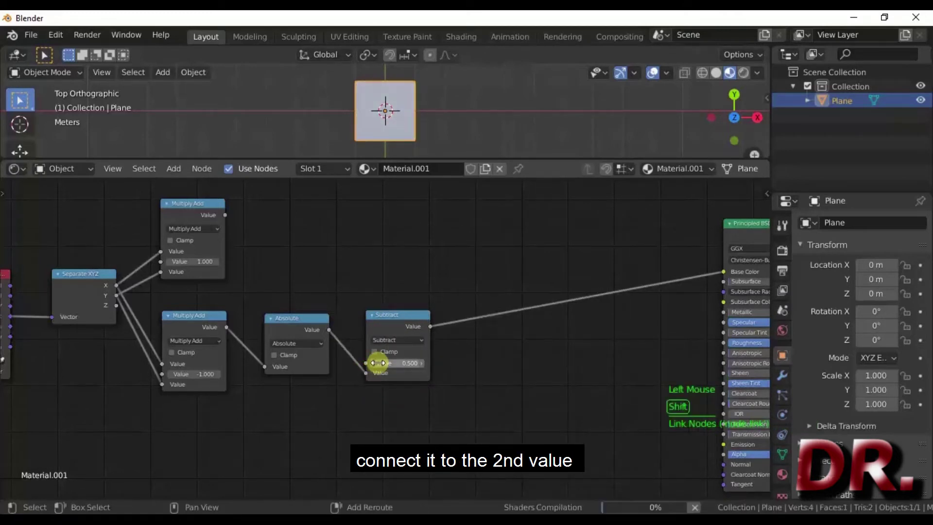
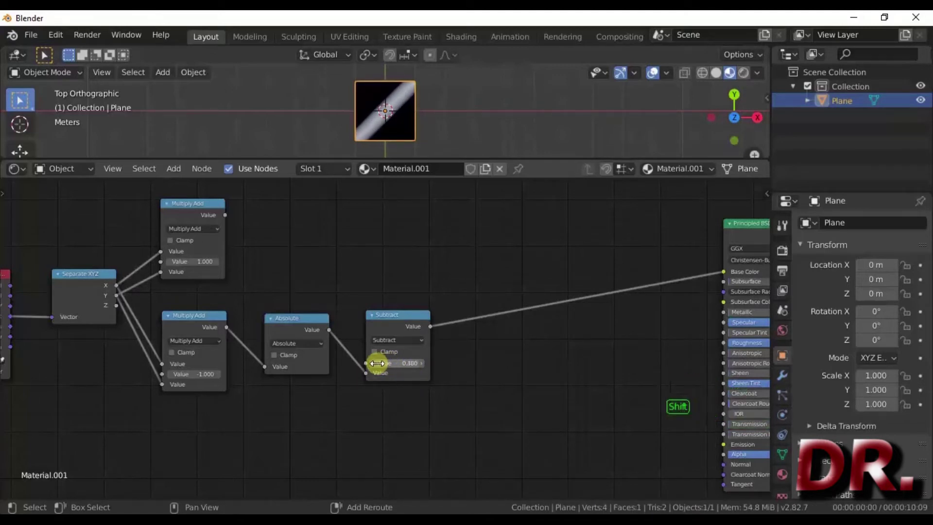
middle_click(354, 247)
click(299, 337)
- Duplicate the Absolute/Subtract pair onto the upper Multiply Add and send its Subtract result to Base Color, showing the opposite stripe
key(shift+d)
click(230, 246)
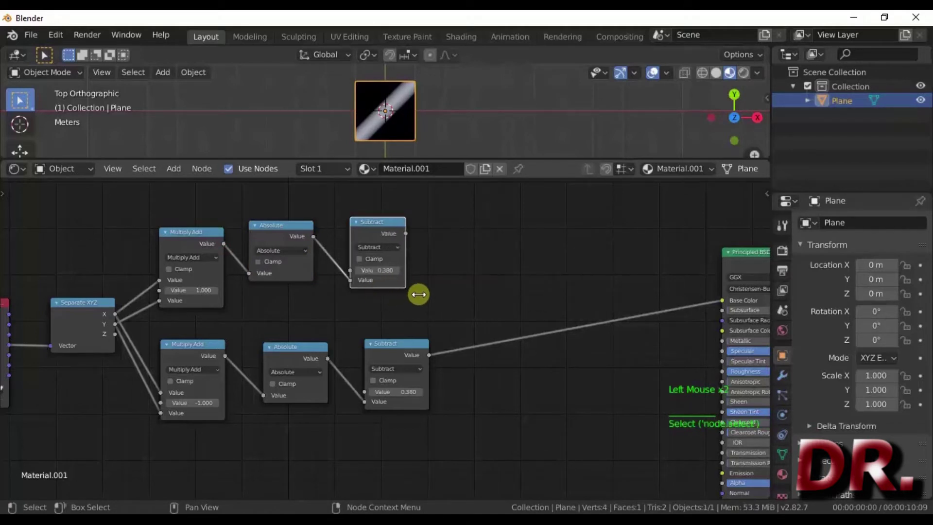
click(414, 242)
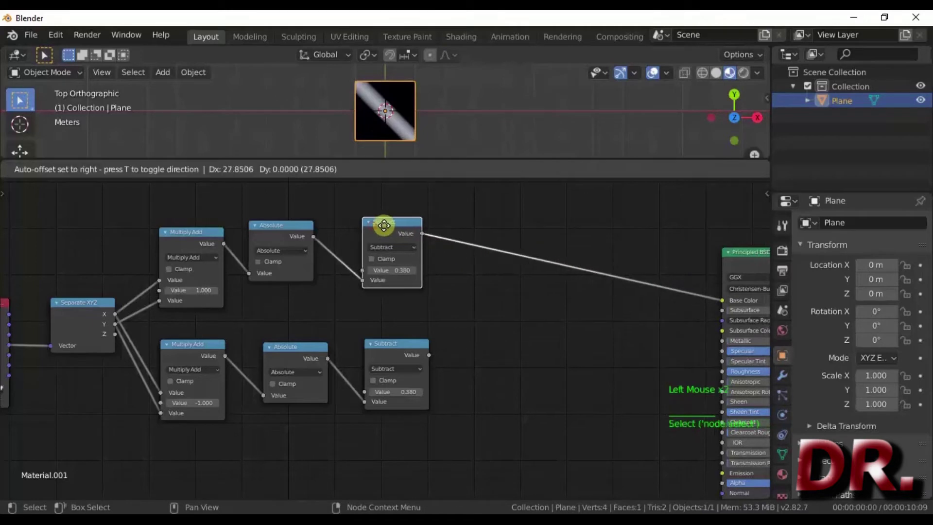
middle_click(461, 331)
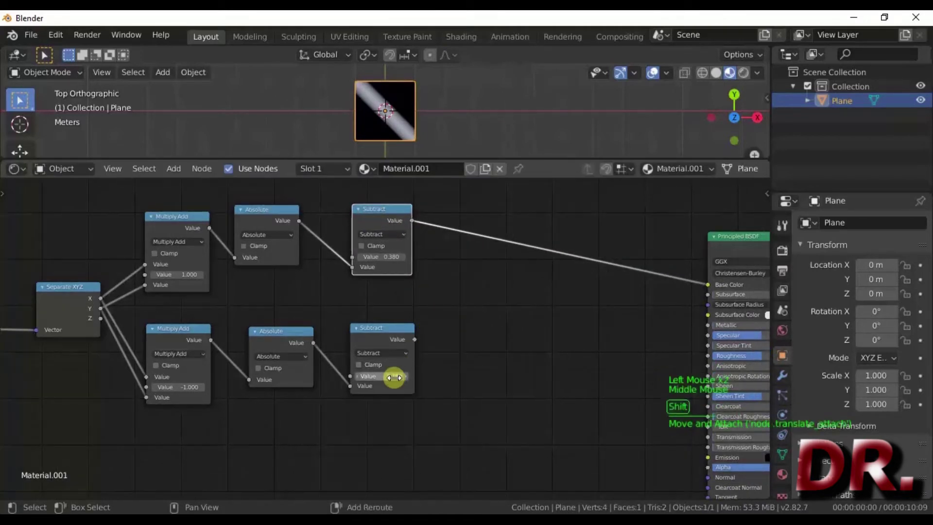
click(397, 380)
- Add a shared Value node of 0.320 driving both Subtract amounts, then start an Add math node before the Base Color
key(shift+a)
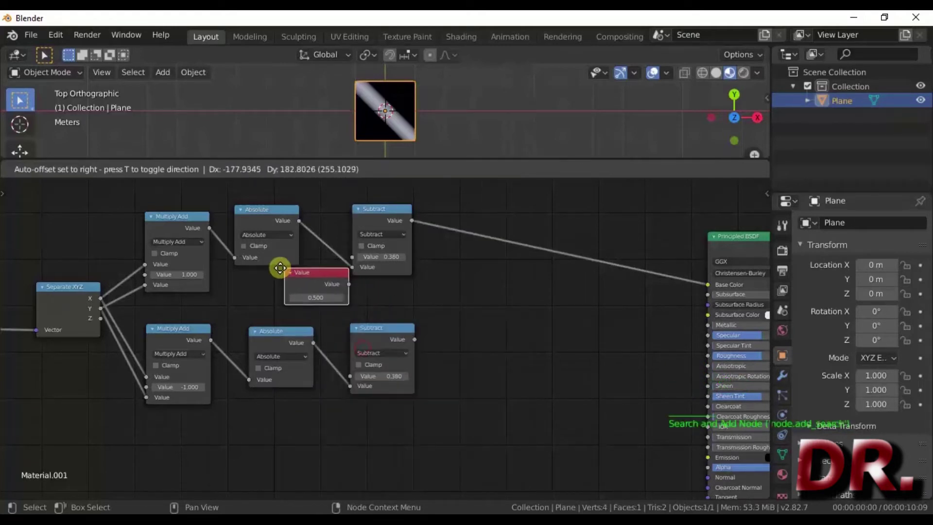
click(334, 293)
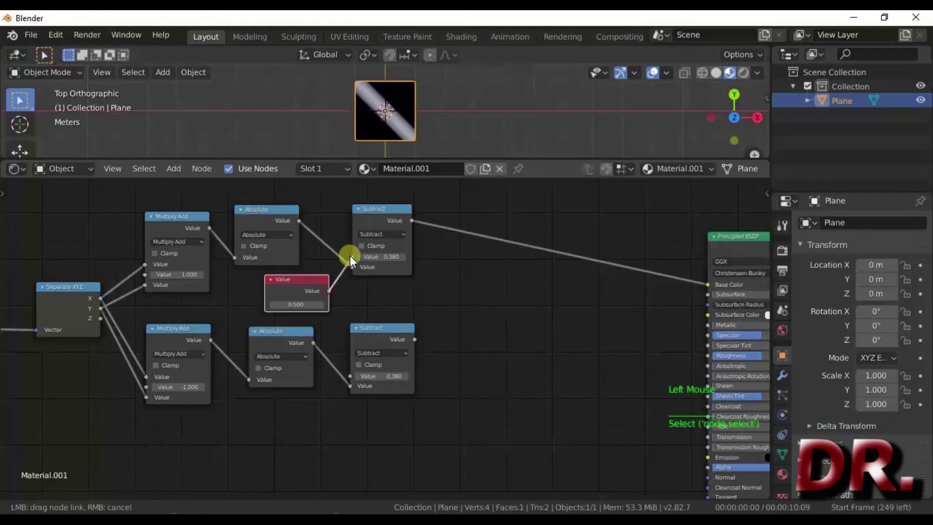
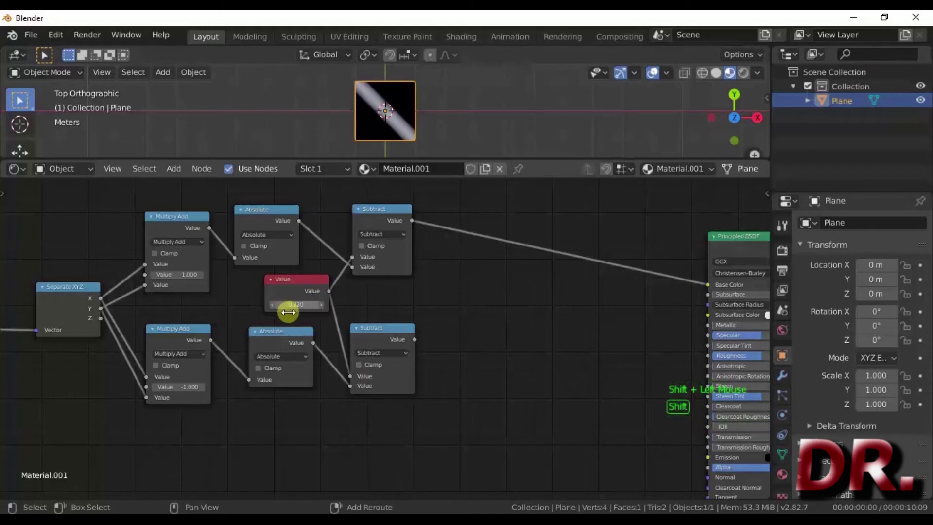
key(shift+a)
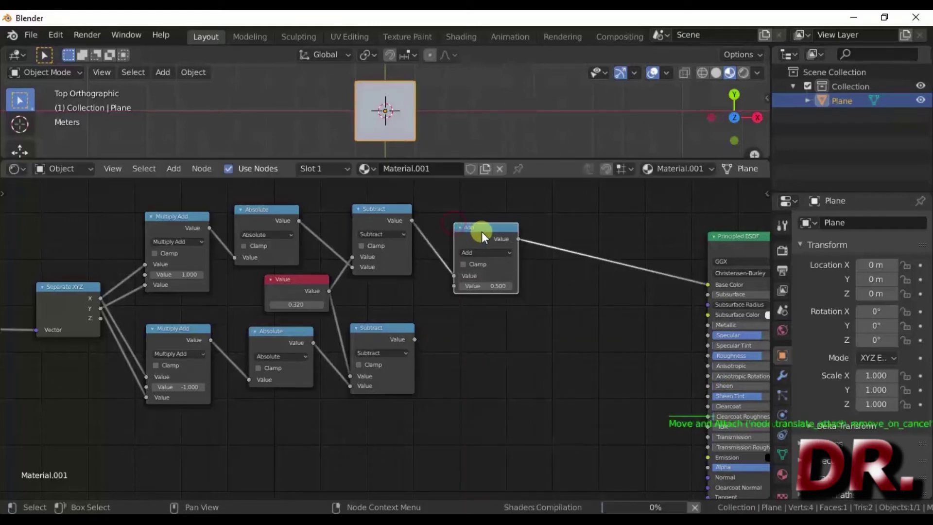
- Feed the lower Subtract into the new math node and set it to Maximum so the plane shows an X
click(487, 232)
click(420, 343)
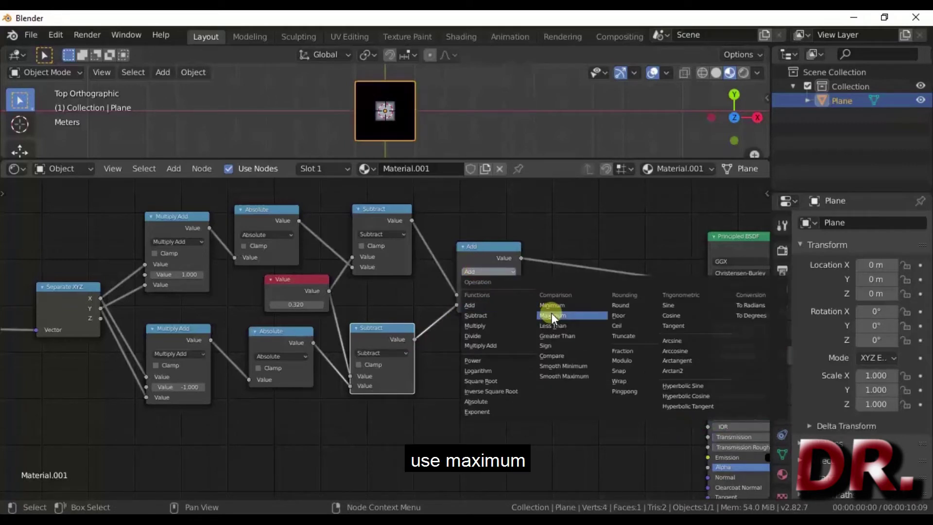
click(526, 305)
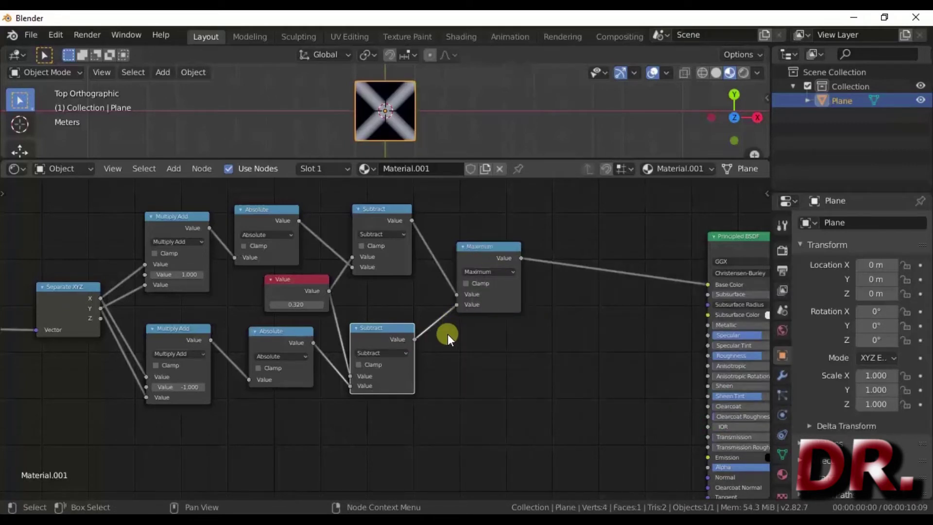
middle_click(446, 338)
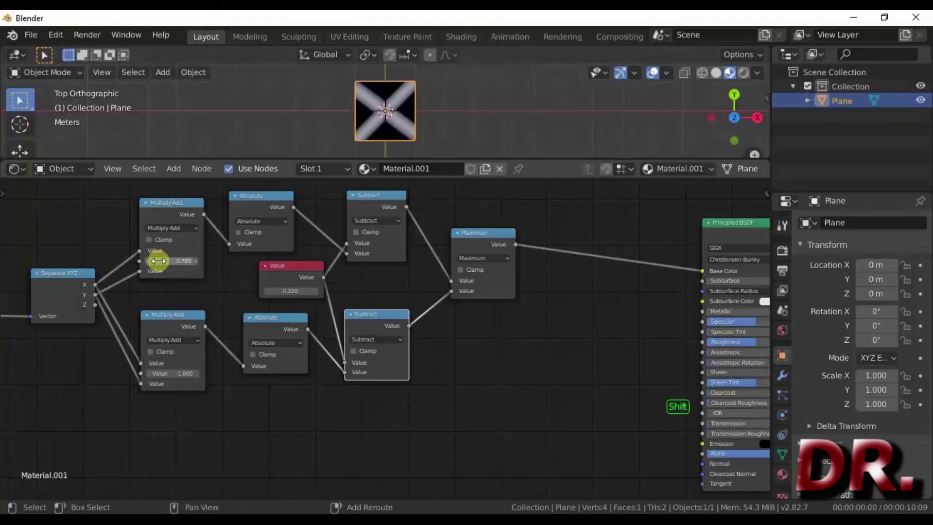
- Set the upper Multiply Add factor to 0.8 and the lower one to -0.8, reshaping the X arms
click(173, 266)
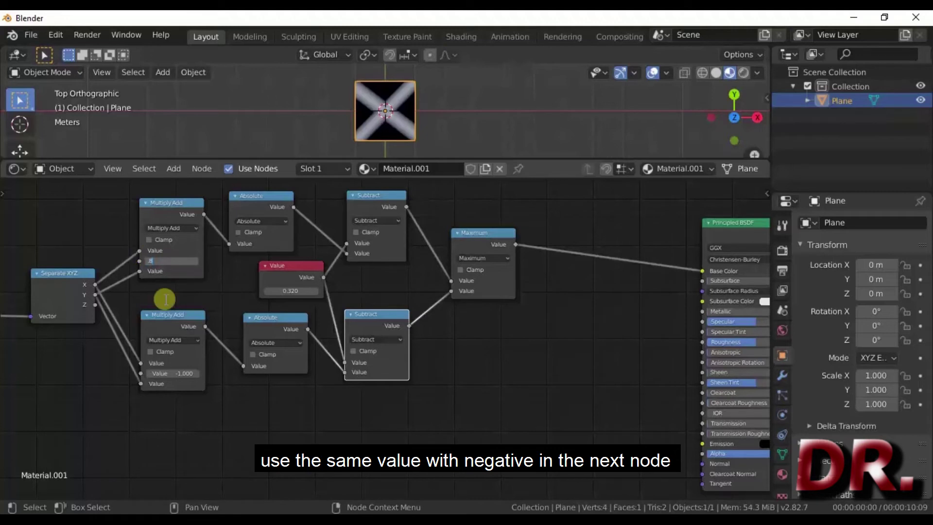
click(172, 378)
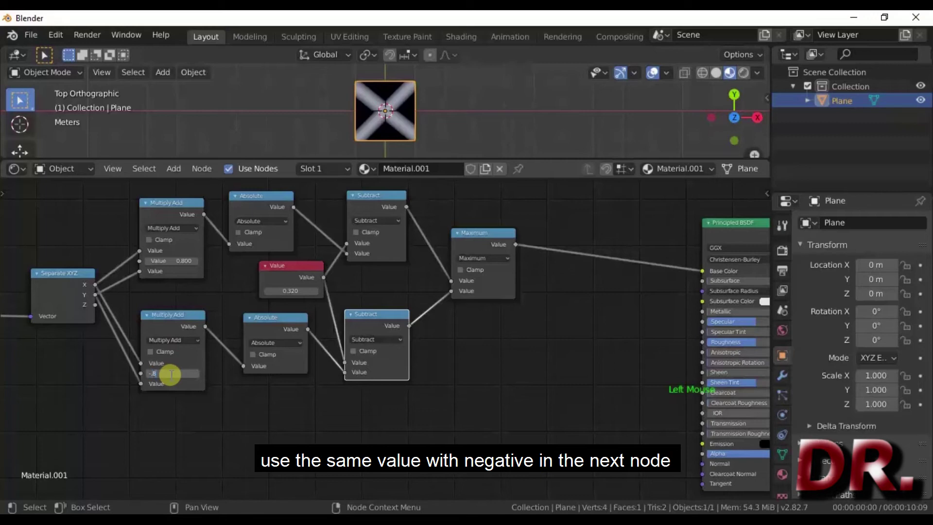
scroll(up, 3)
middle_click(168, 346)
scroll(up, 3)
middle_click(126, 272)
- Pan and zoom the node editor to pack and inspect the network, selecting the lower Absolute/Subtract pair
scroll(up, 3)
middle_click(127, 308)
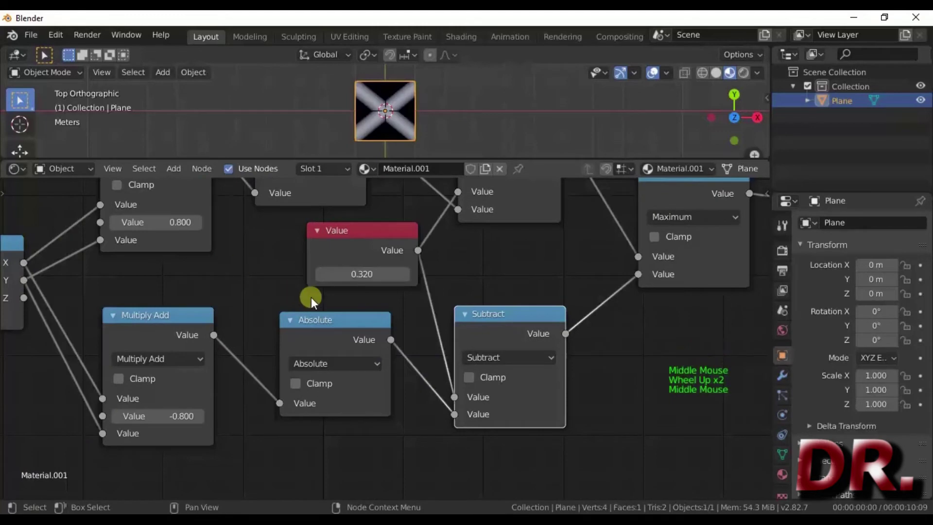
scroll(down, 3)
middle_click(353, 306)
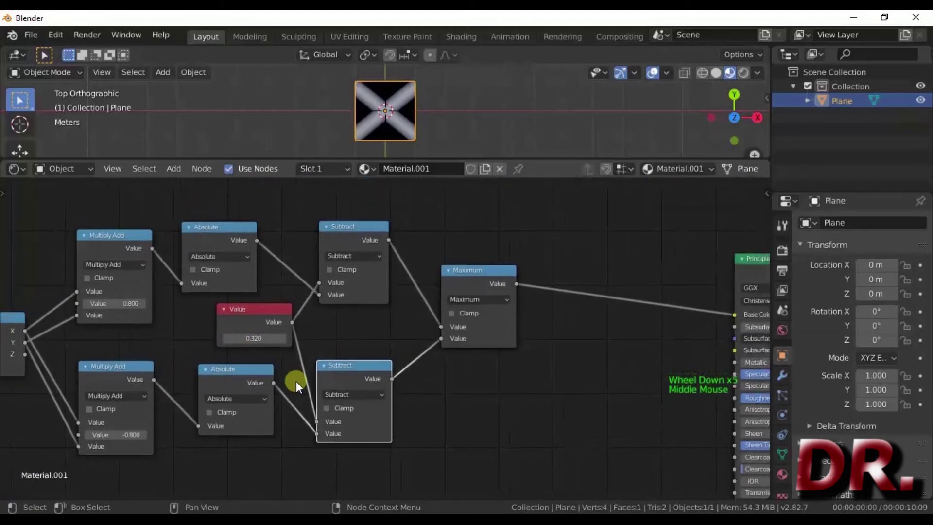
middle_click(298, 370)
scroll(down, 3)
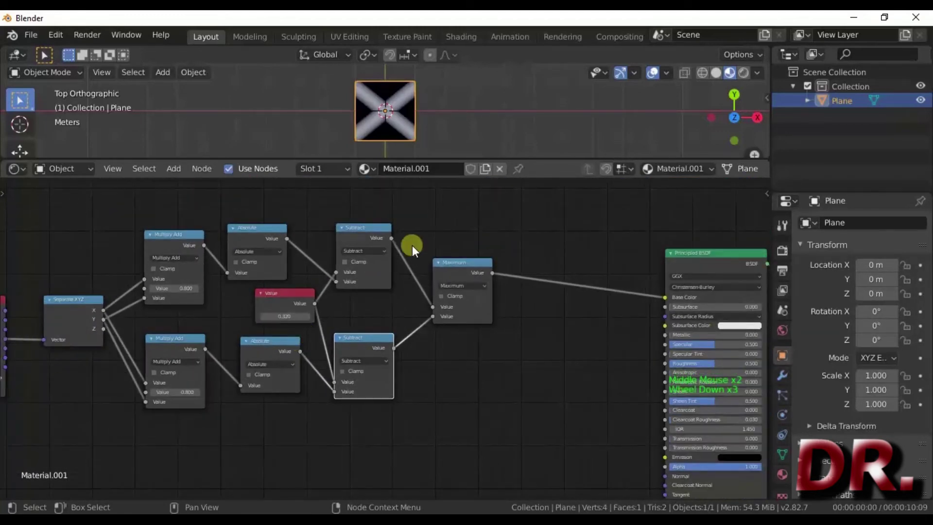
click(493, 193)
scroll(down, 3)
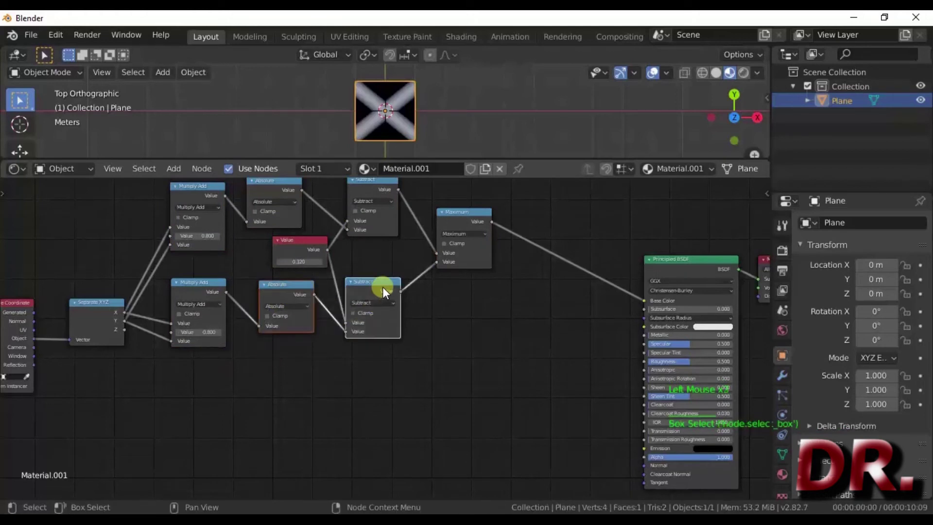
- Duplicate the Absolute and Subtract pair into an X branch with a 0.820 threshold feeding base colour
key(shift+d)
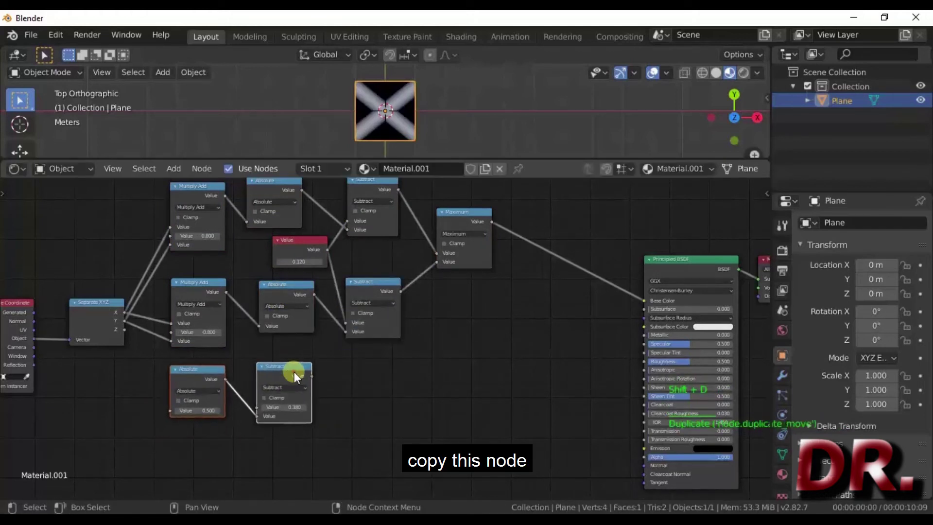
click(131, 317)
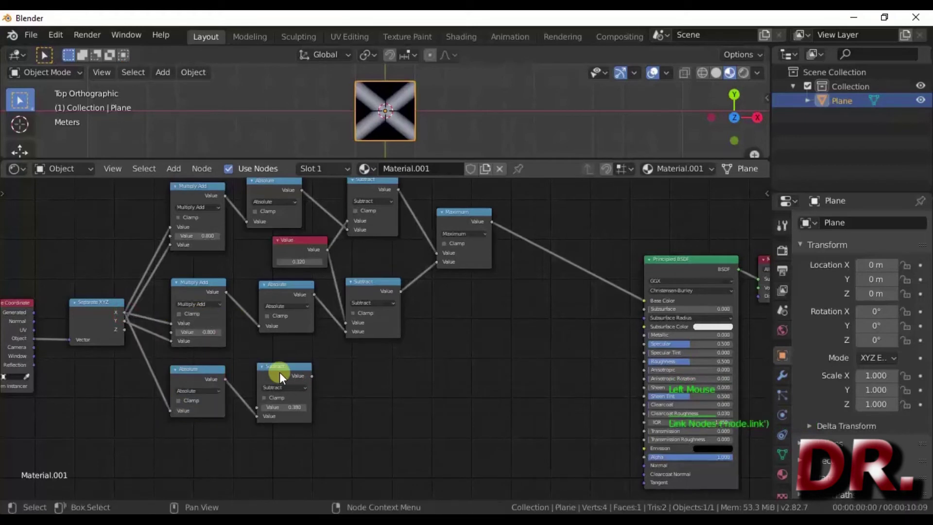
click(318, 385)
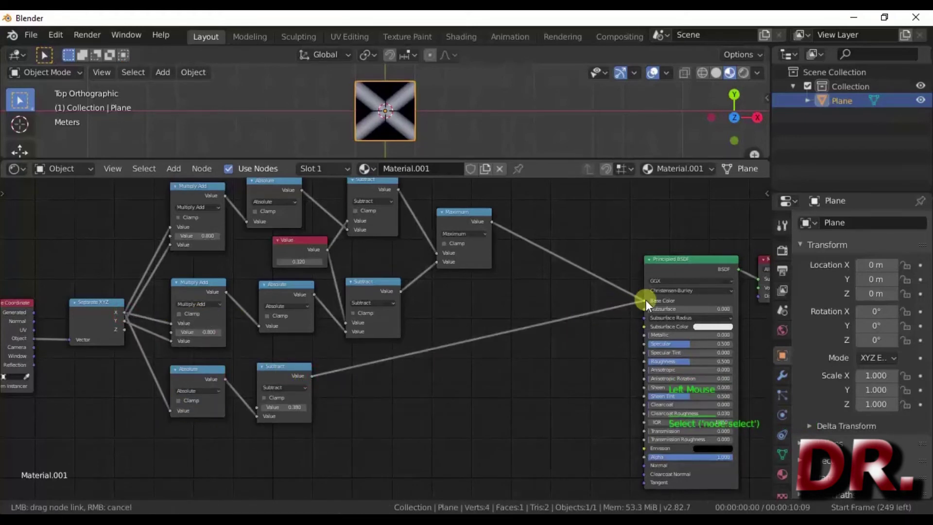
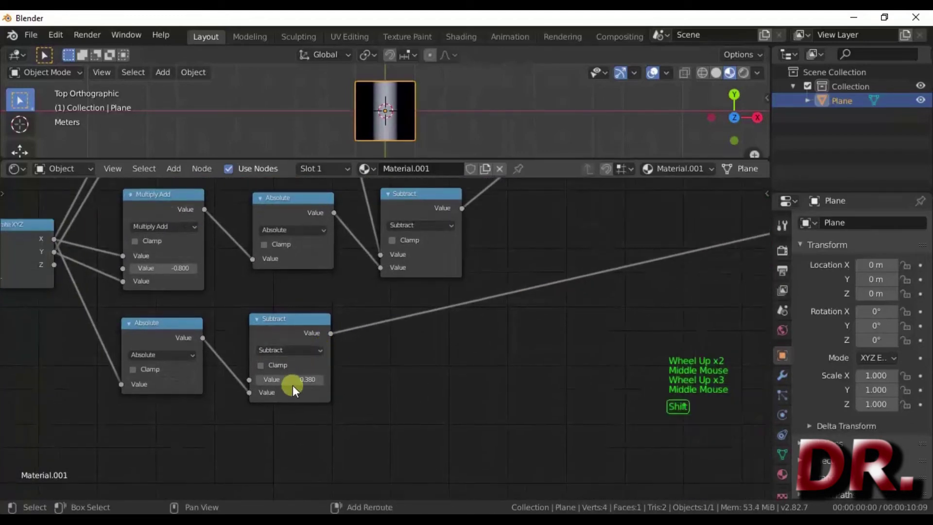
click(271, 382)
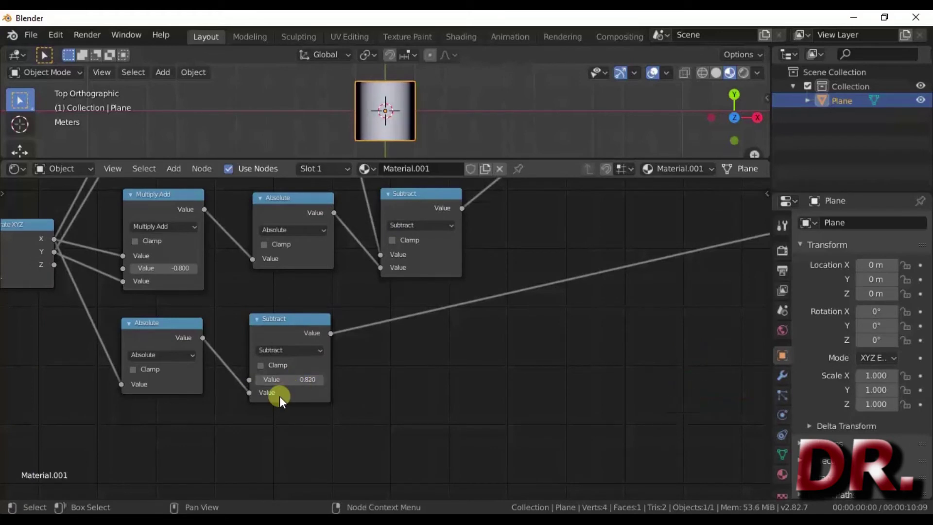
scroll(down, 3)
- Duplicate that pair again as a Y branch and route its output to base colour, previewing the Y band
click(204, 412)
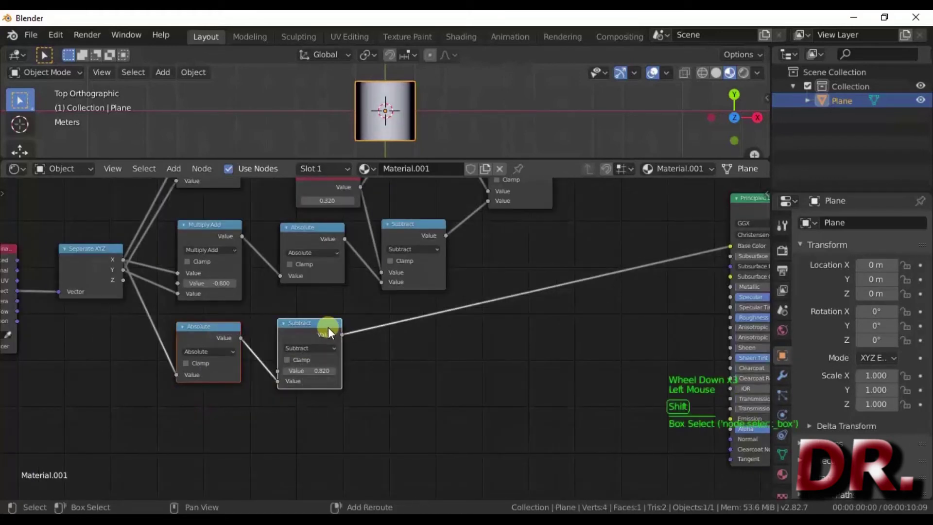
key(shift+d)
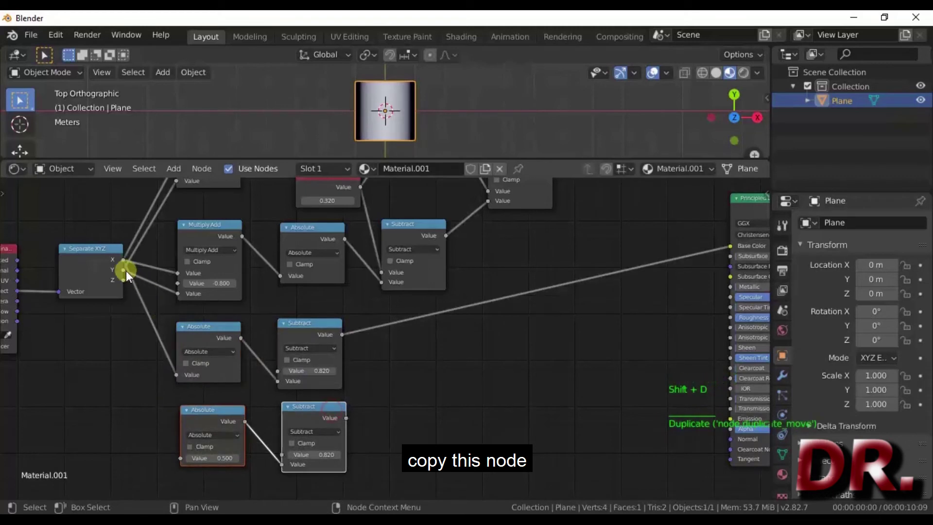
click(133, 282)
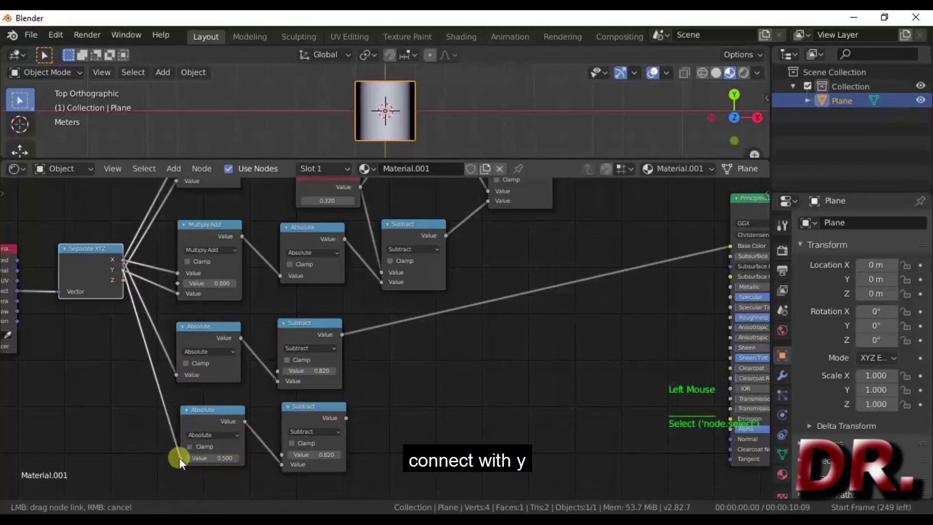
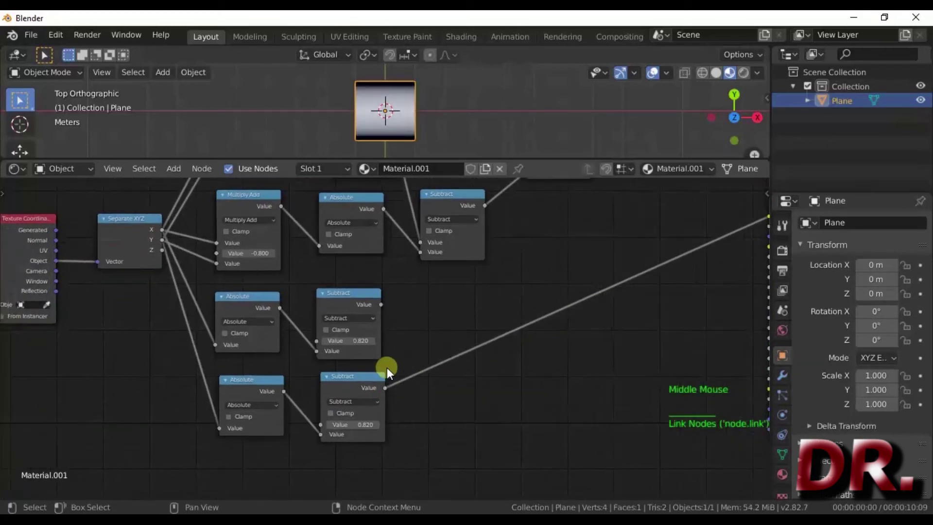
click(140, 414)
- Add a shared Value node set to 0.800 and feed it into the lower Subtract nodes
key(shift+a)
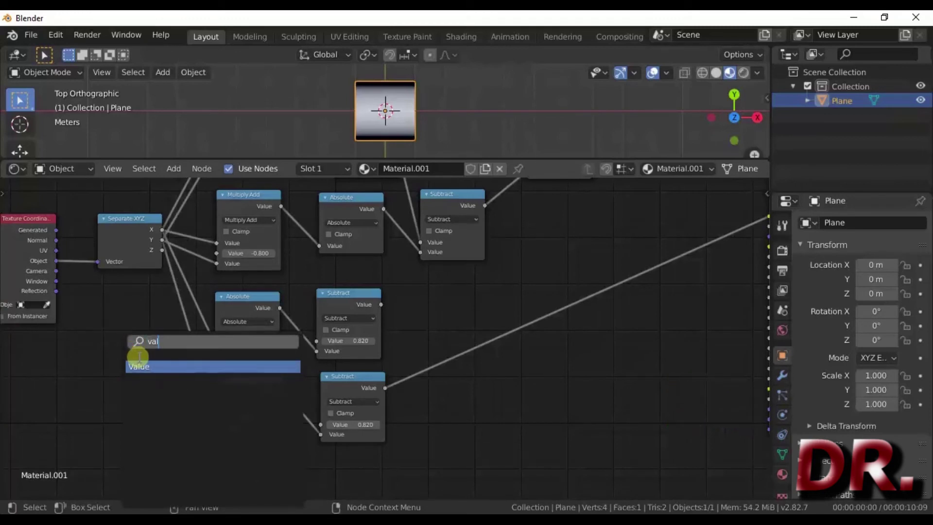
click(178, 385)
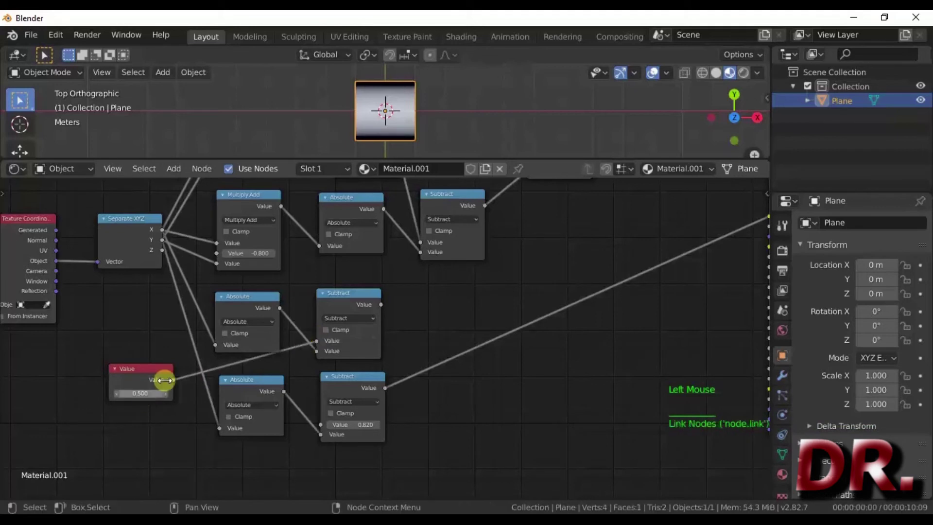
click(177, 388)
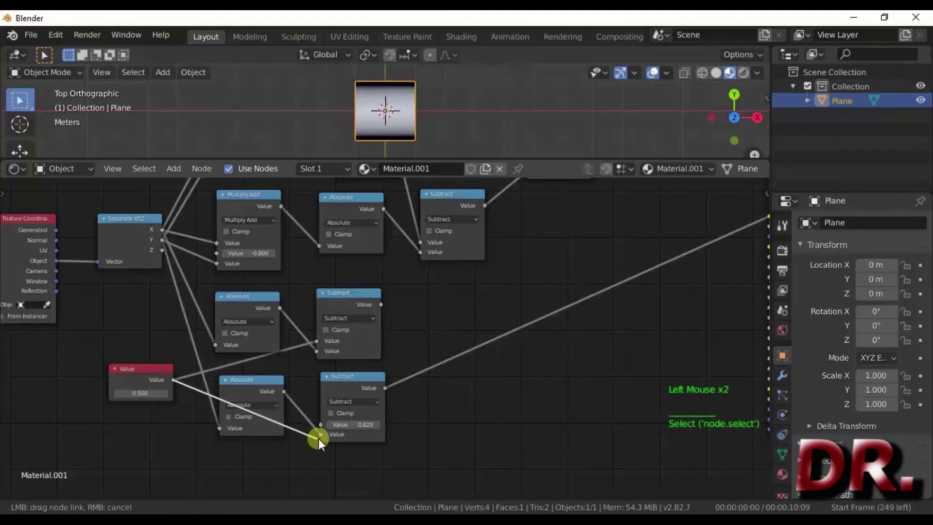
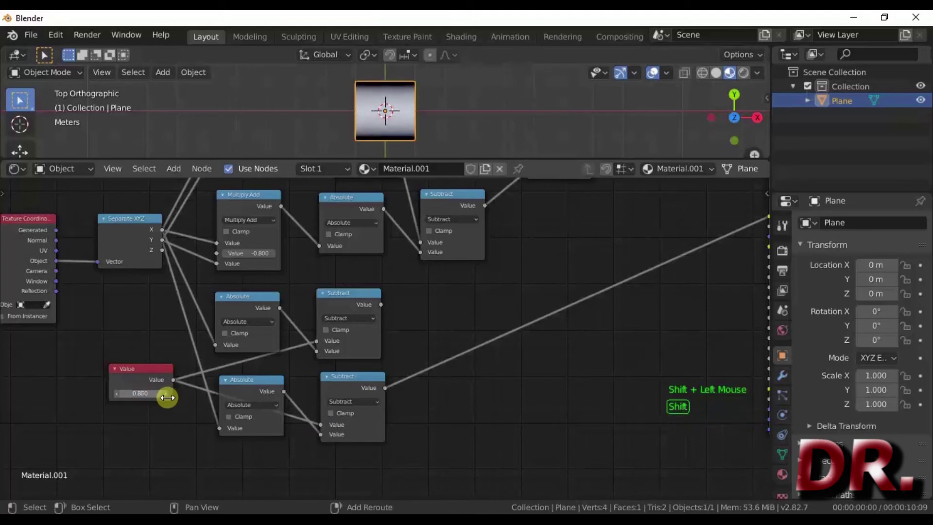
click(476, 413)
middle_click(417, 423)
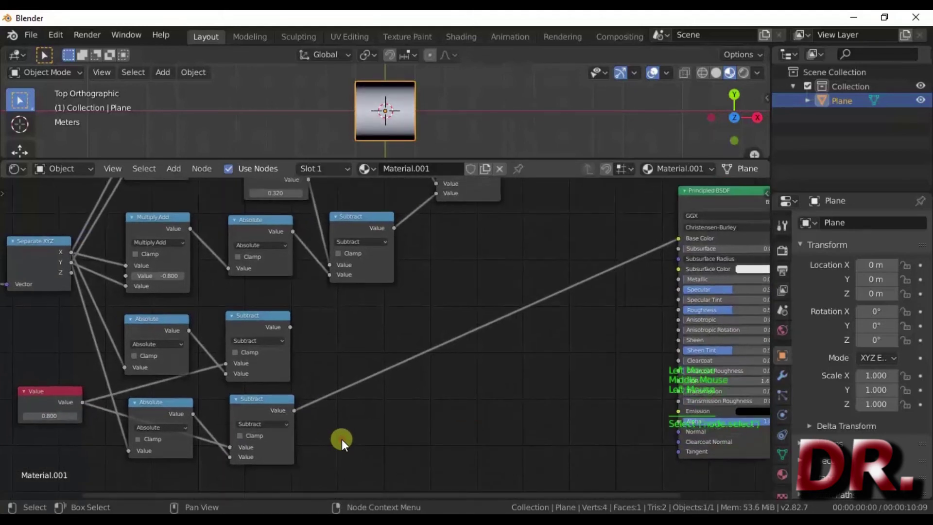
- Merge the two lower Subtract results through a Minimum math node into base colour, forming a square
key(shift+a)
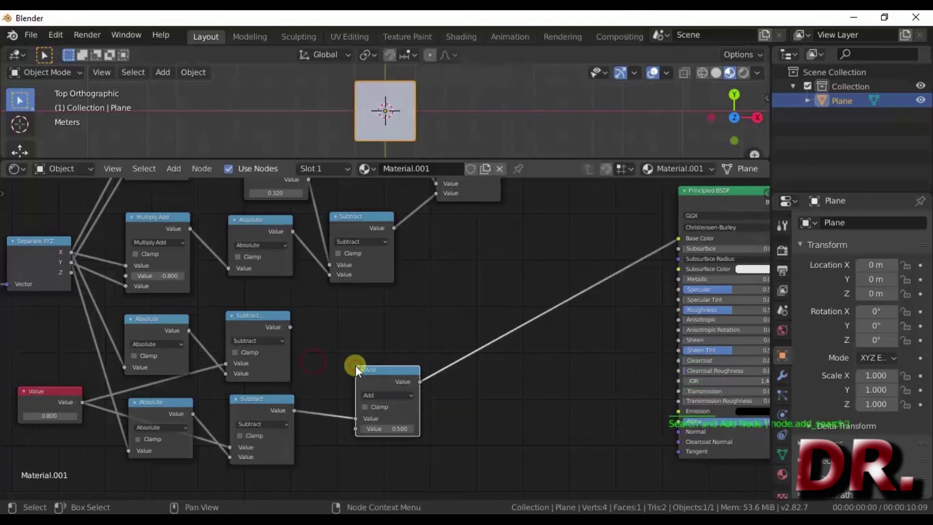
click(381, 380)
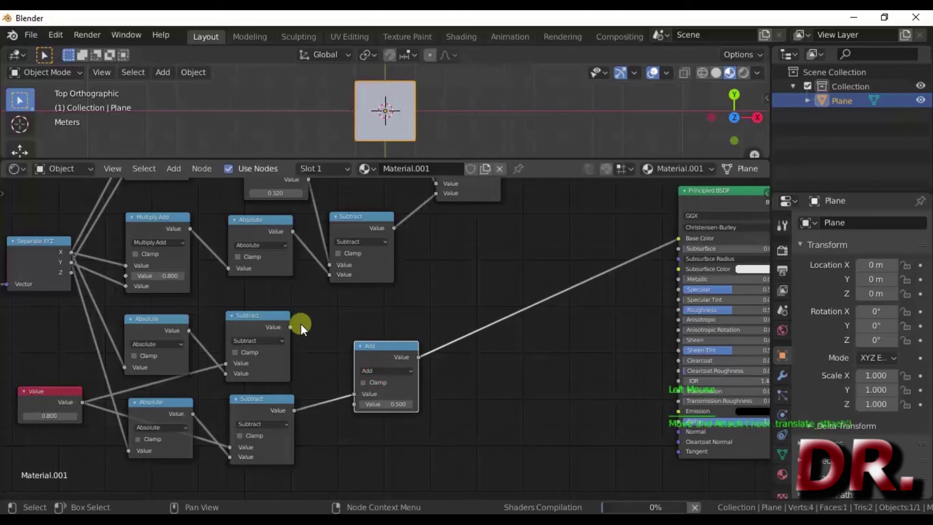
click(371, 378)
click(374, 371)
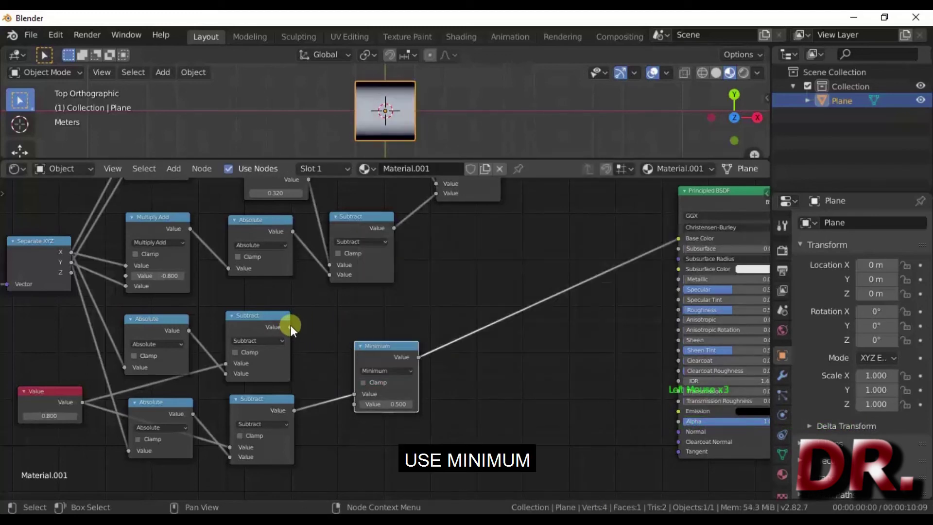
click(294, 334)
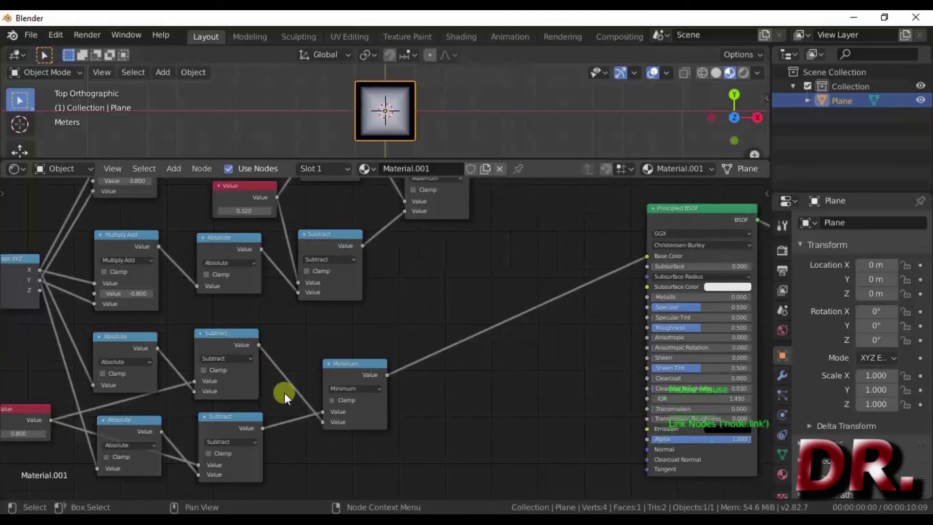
middle_click(321, 401)
scroll(up, 3)
click(273, 421)
scroll(down, 3)
middle_click(318, 364)
scroll(up, 3)
middle_click(254, 402)
scroll(up, 3)
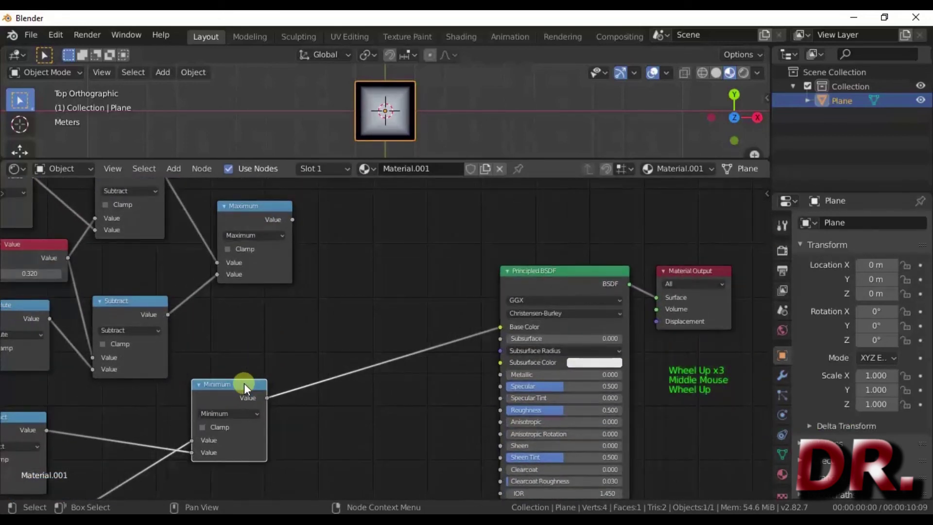
- Duplicate the Minimum node onto the base colour link and join the Maximum and Minimum results so an X appears
key(shift+d)
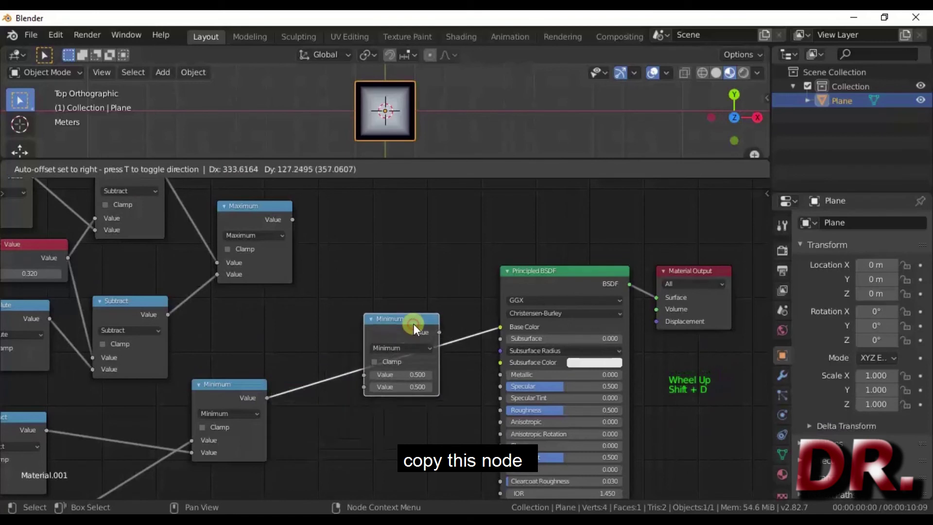
click(307, 239)
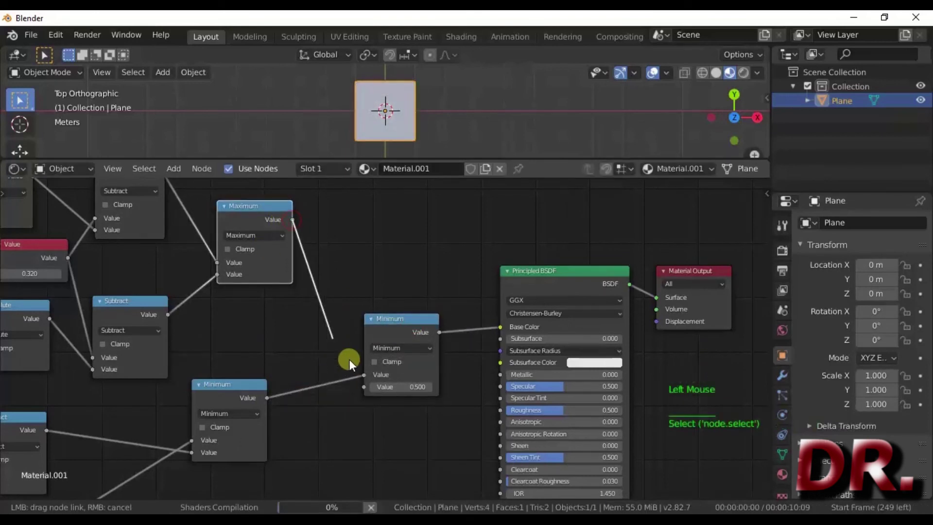
click(325, 441)
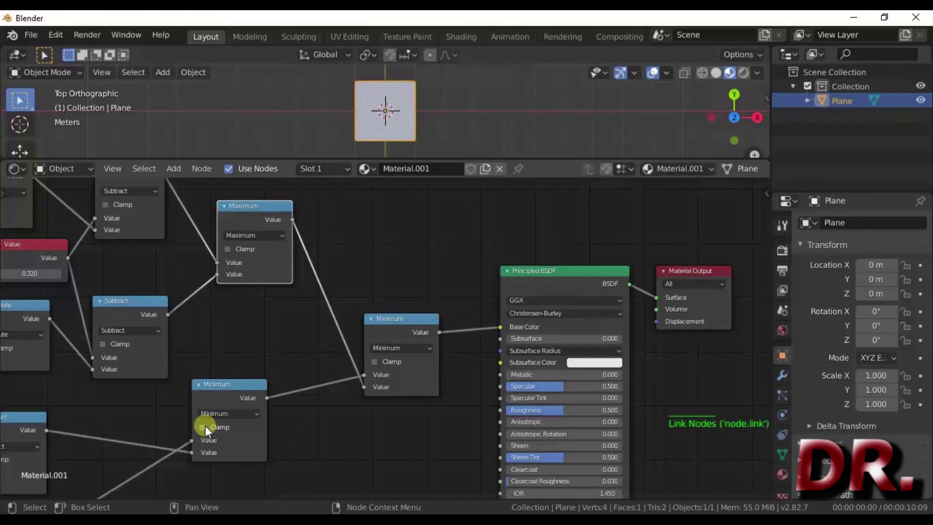
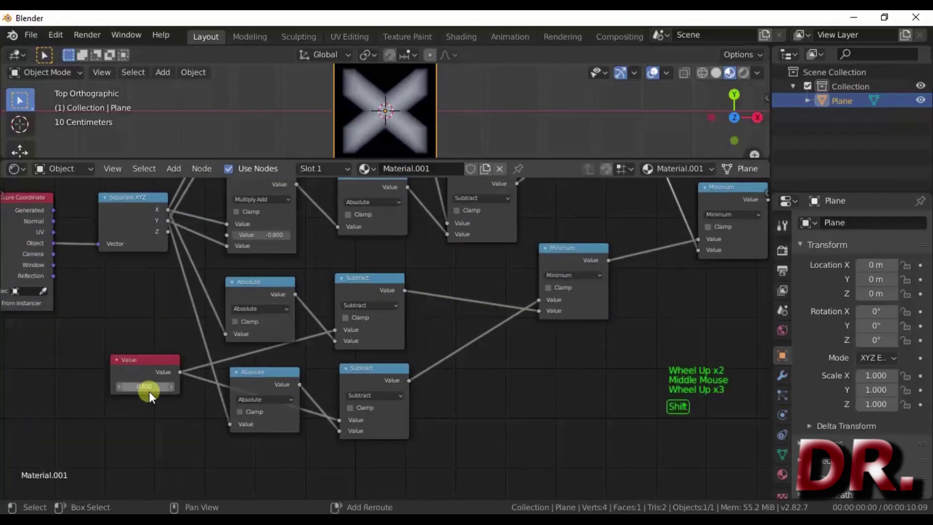
- Set the upper shared Value node to 0.280 to thin the stripes
click(150, 390)
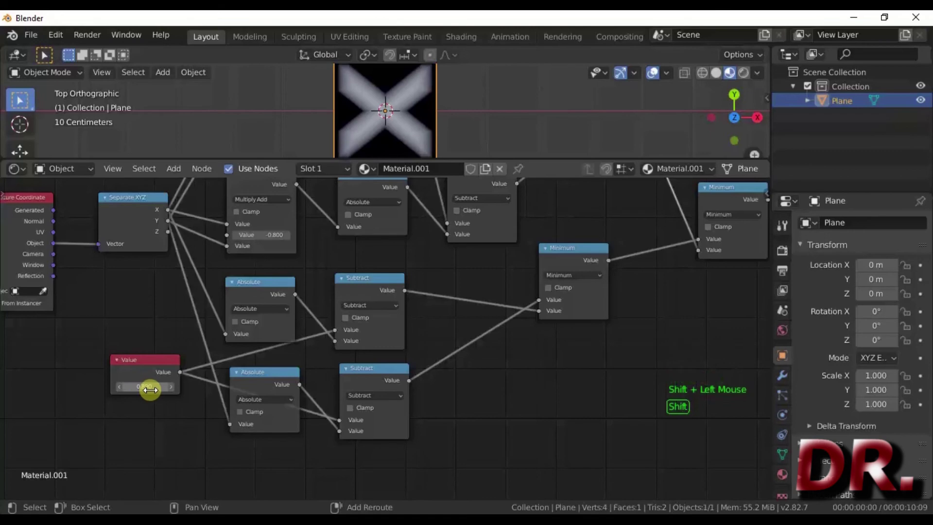
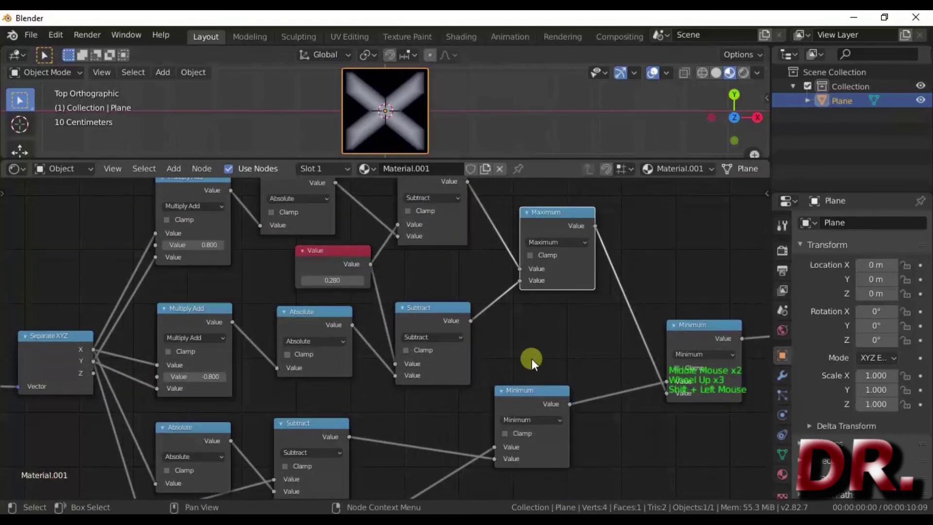
scroll(down, 3)
middle_click(475, 365)
scroll(down, 3)
middle_click(281, 376)
click(528, 288)
scroll(up, 3)
click(410, 301)
click(444, 430)
click(310, 342)
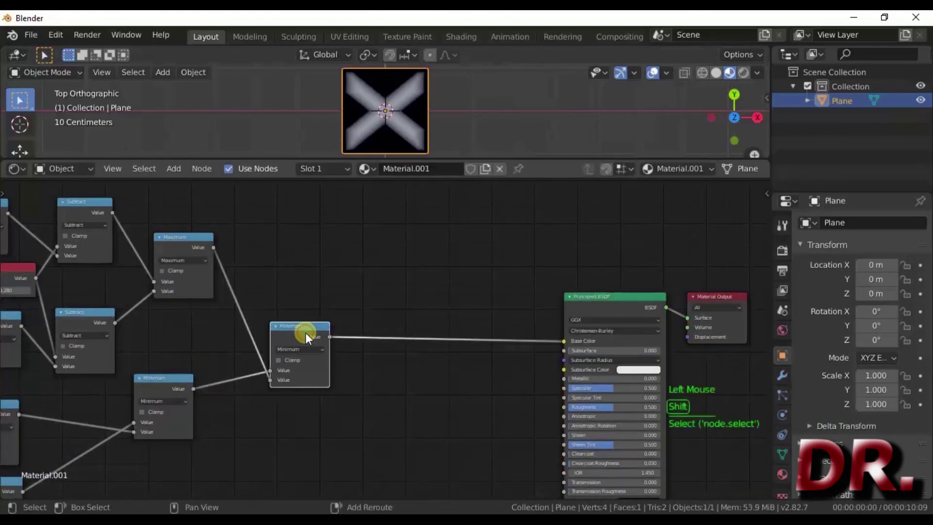
- Insert a clamped Multiply node with factor 5.010 before base colour so the X turns bright and crisp
key(shift+d)
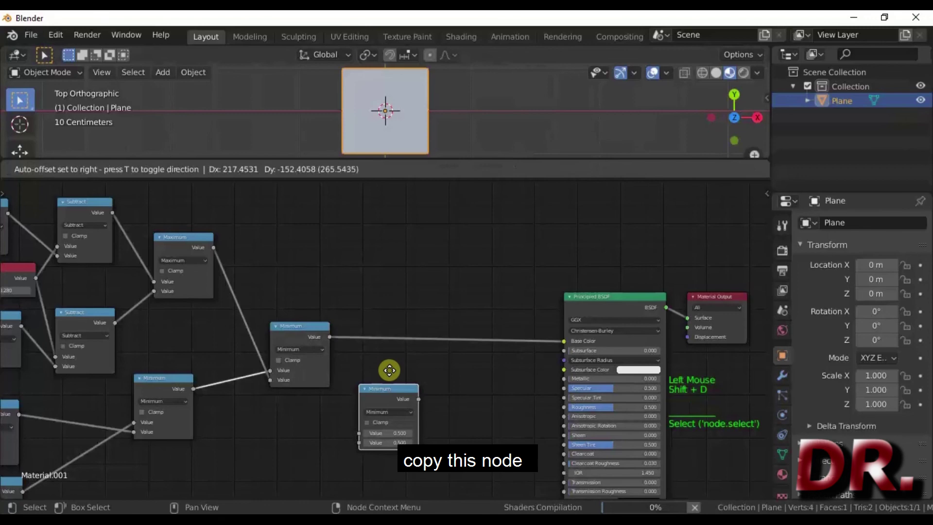
scroll(up, 3)
click(396, 394)
scroll(up, 3)
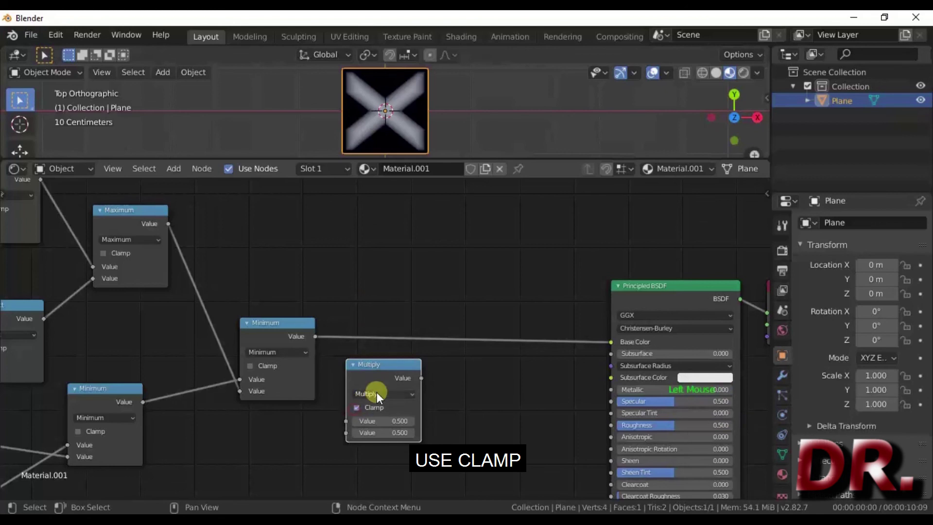
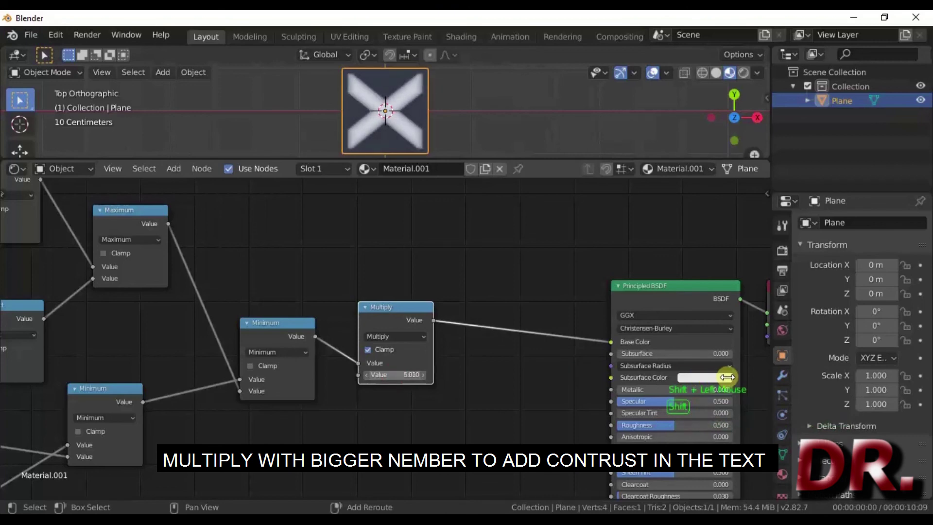
scroll(down, 3)
middle_click(107, 391)
scroll(up, 3)
scroll(down, 3)
scroll(up, 3)
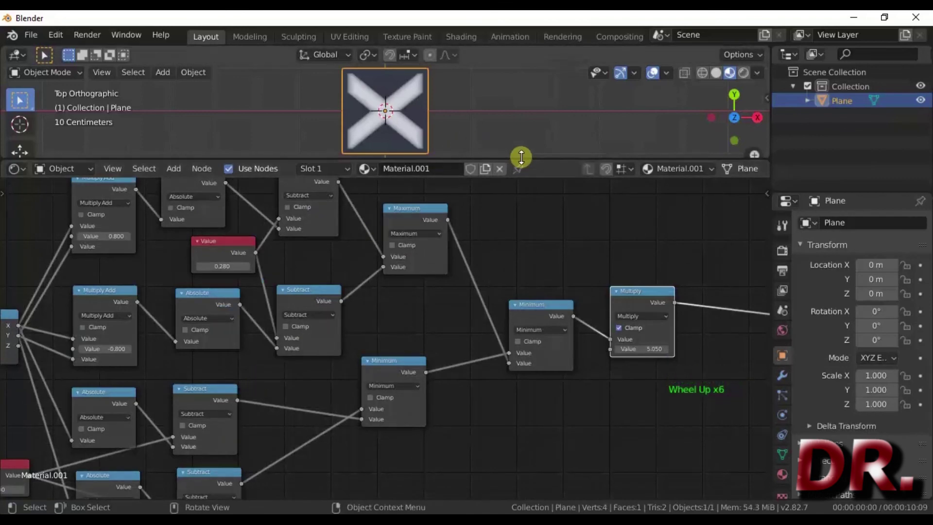
- Enlarge the 3D viewport, deselect the plane and zoom in to show the finished white X
click(523, 160)
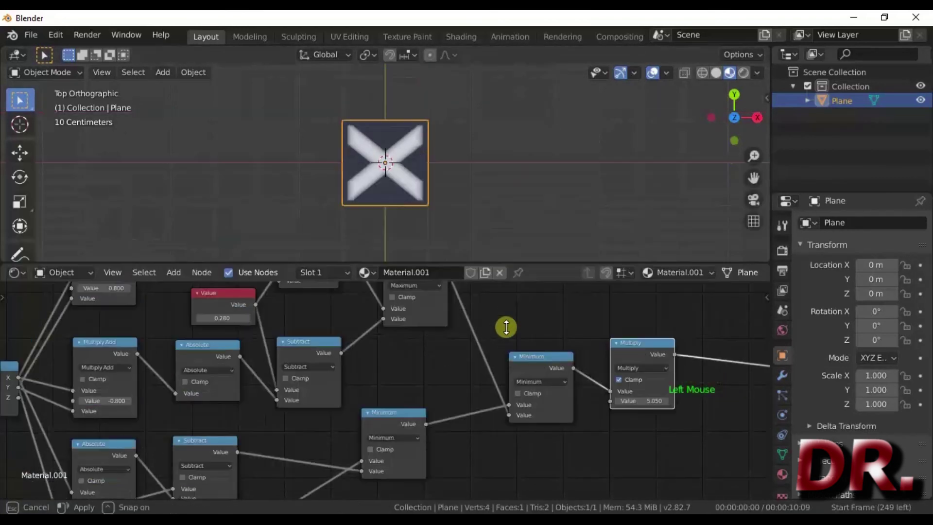
scroll(down, 3)
scroll(down, 3)
middle_click(413, 439)
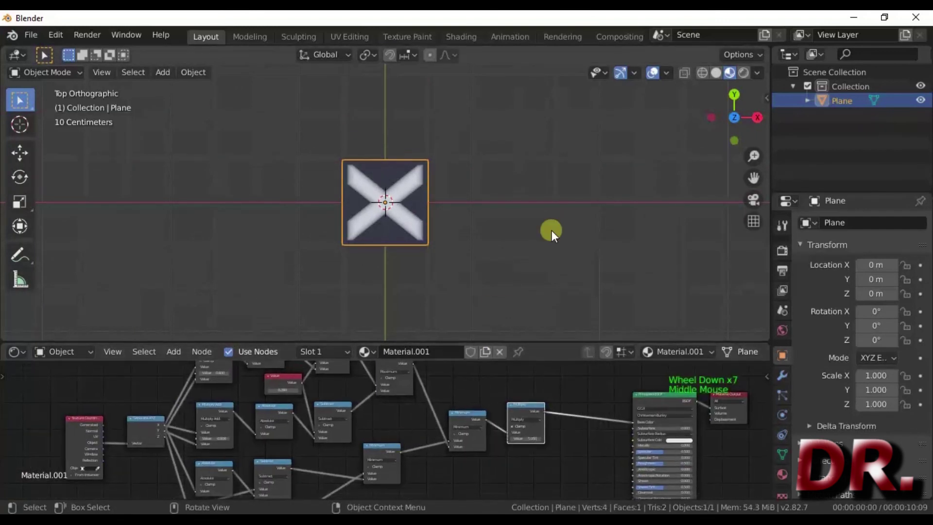
click(569, 208)
scroll(up, 3)
scroll(up, 3)
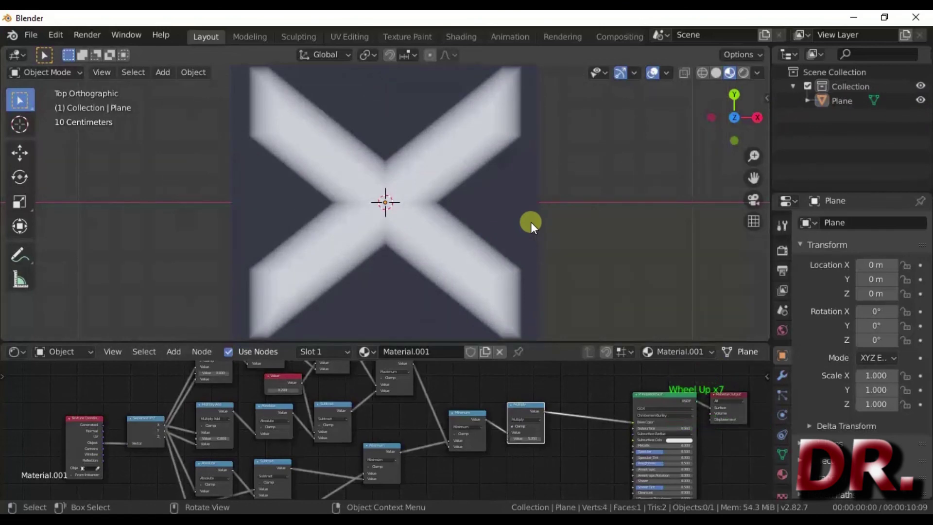
scroll(down, 3)
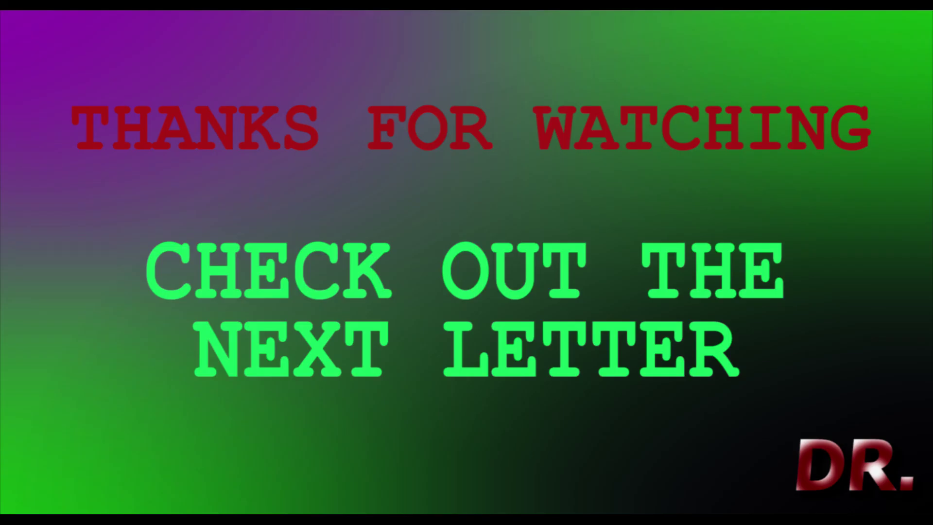